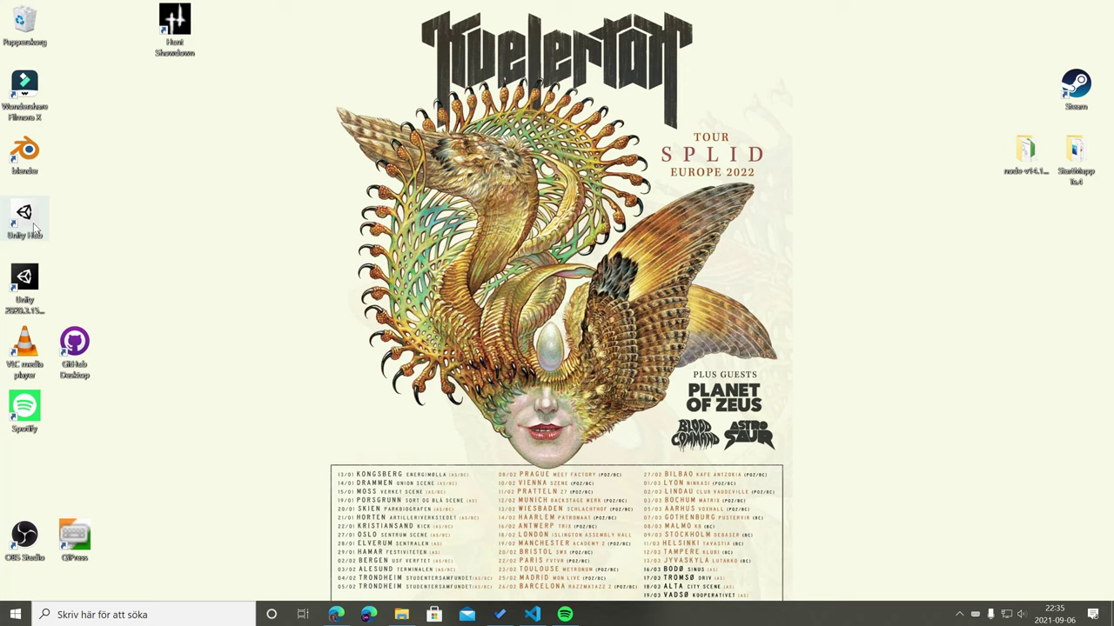
Step: Launch Unity Hub from the Windows desktop
type("Josef")
left_click(400, 343)
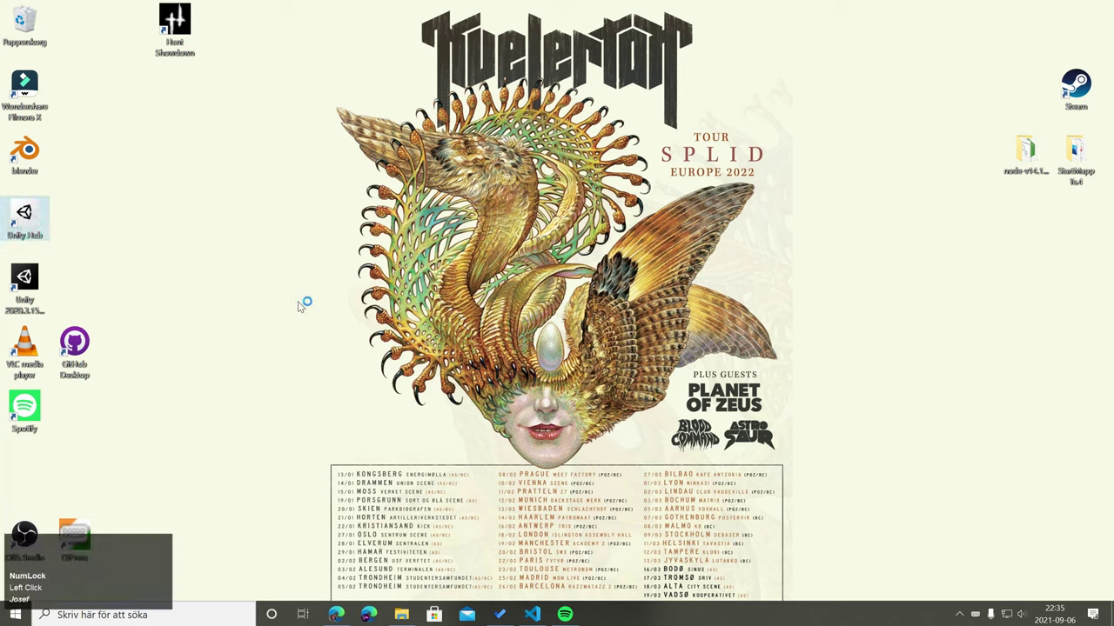
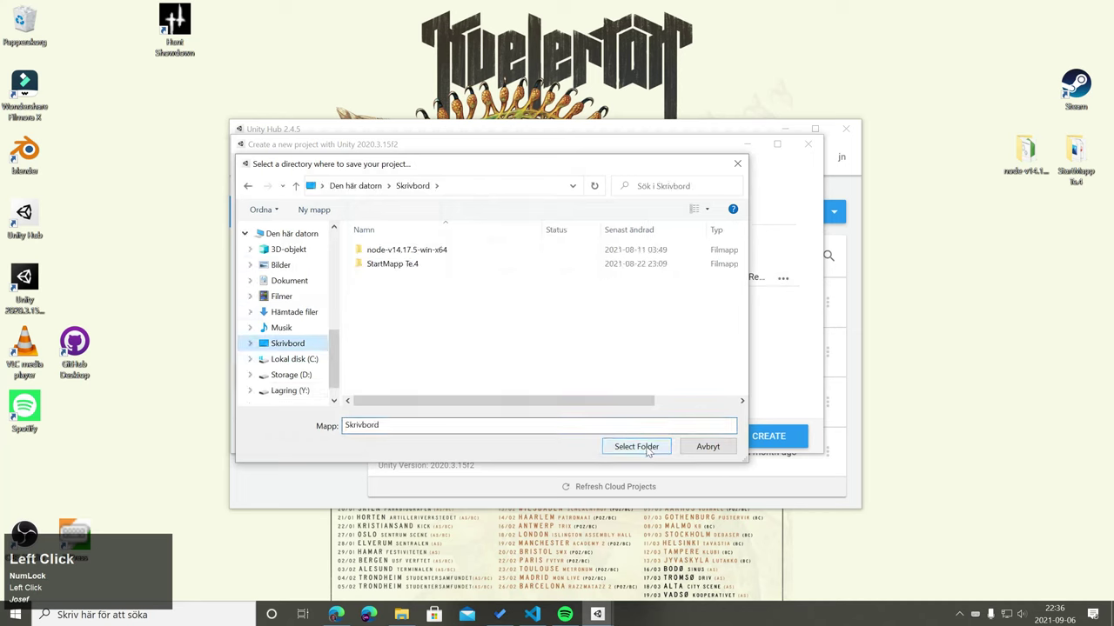
Step: Start a new 3D project saved on Skrivbord and begin naming it 'Bond'
type("Josef")
left_click_drag(629, 241, 657, 240)
type("Josef")
type("o")
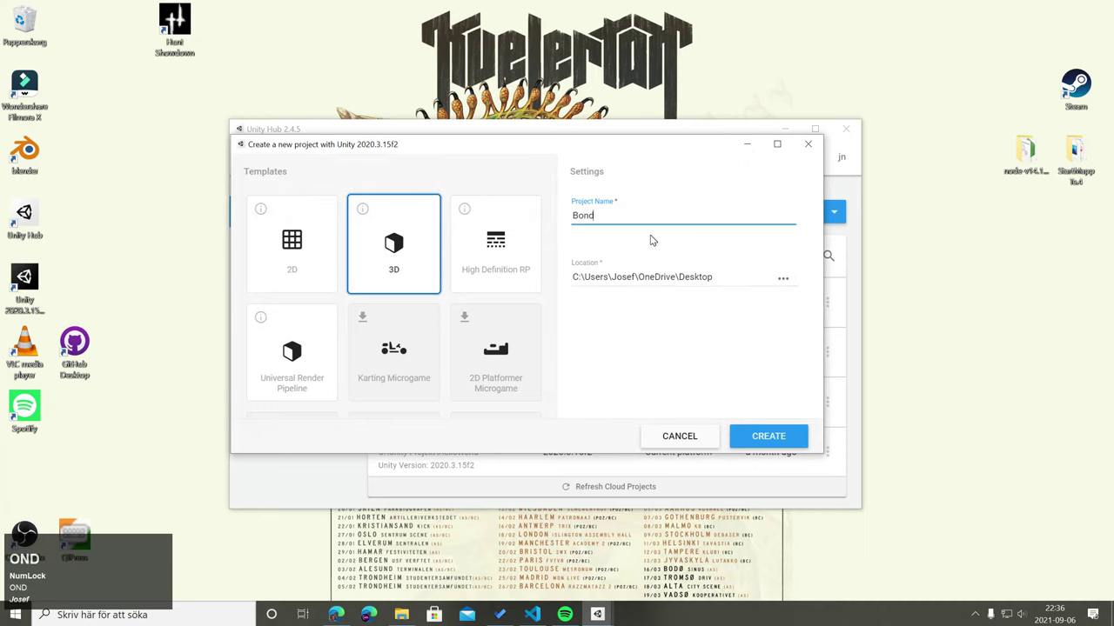
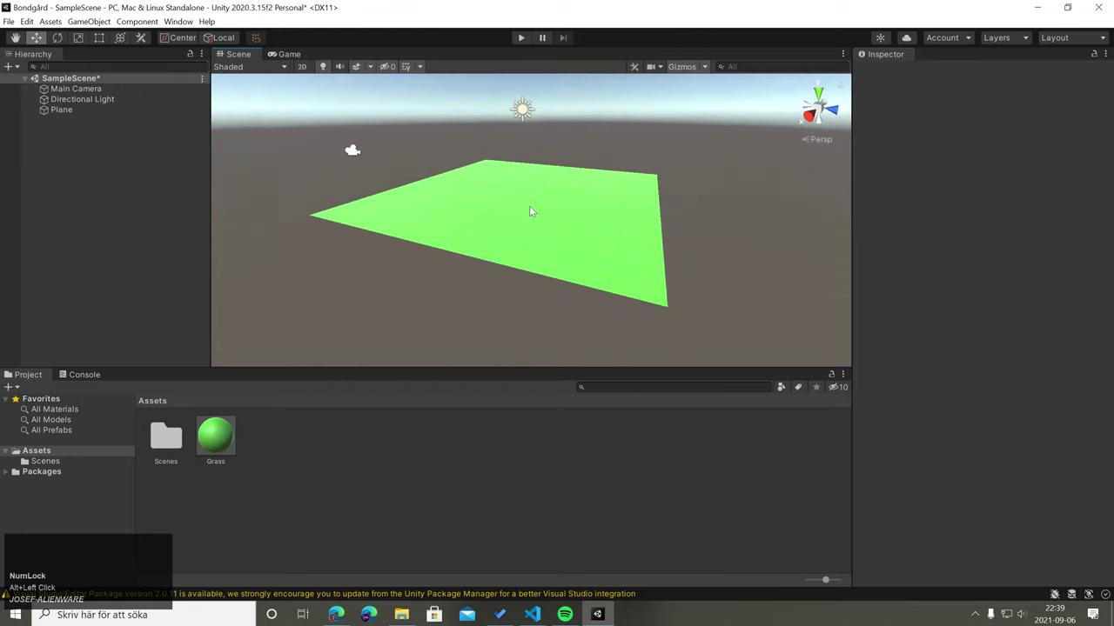
scroll("down", 3)
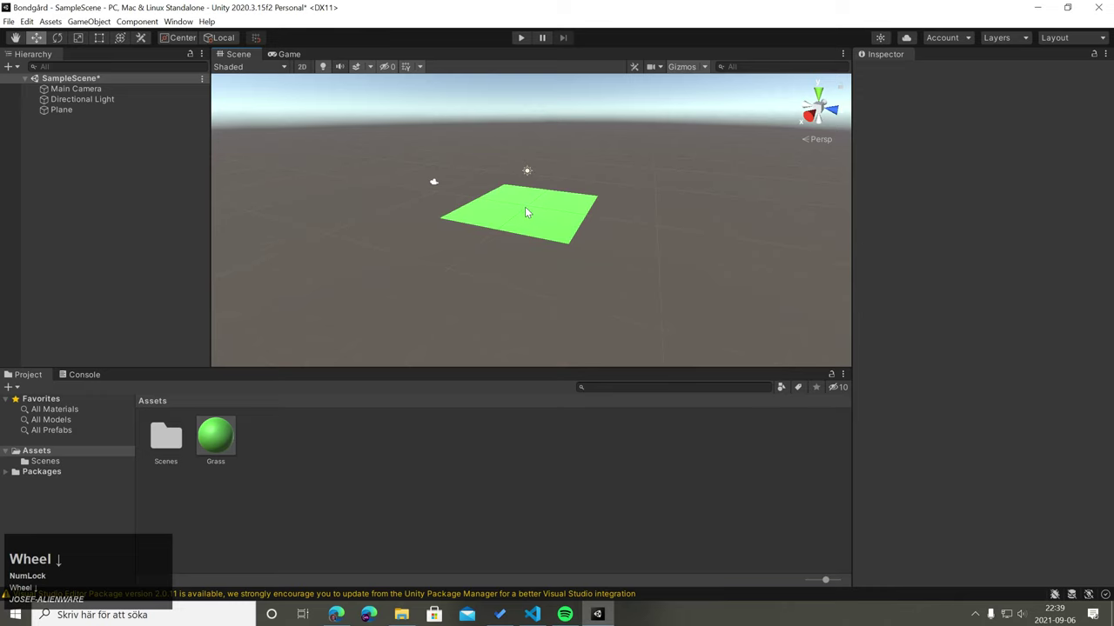
scroll("up", 3)
scroll("down", 3)
scroll("up", 3)
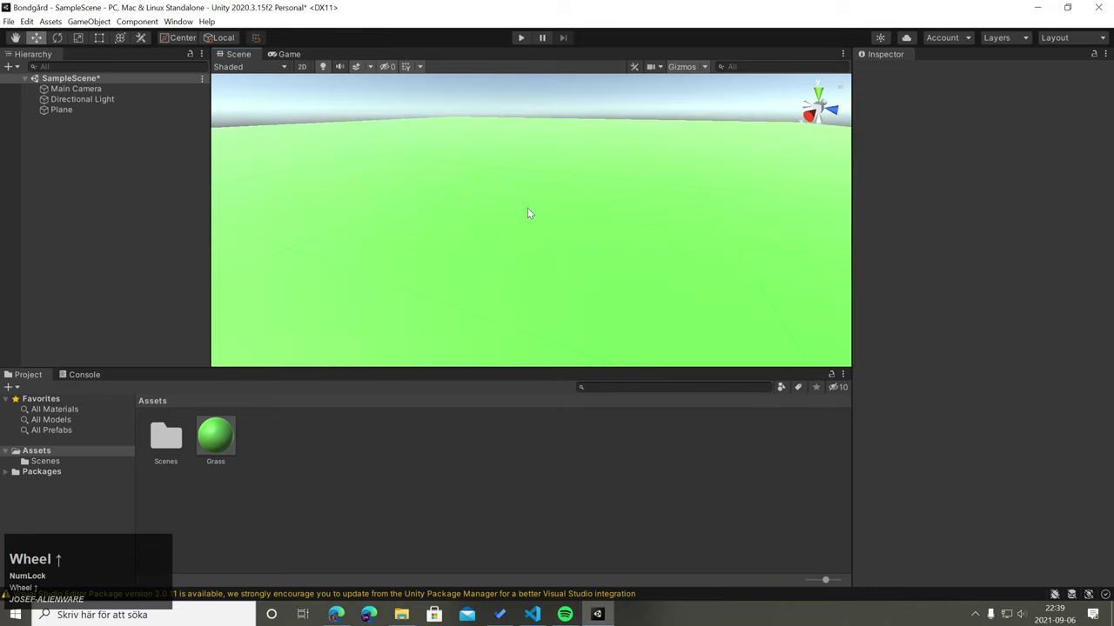
scroll("down", 3)
scroll("up", 3)
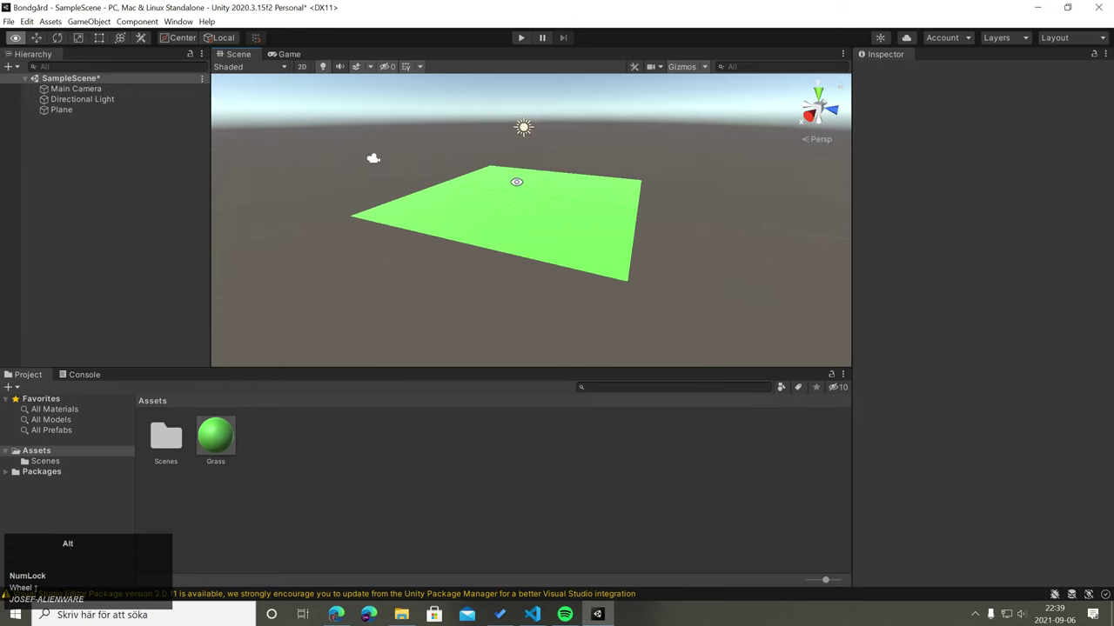
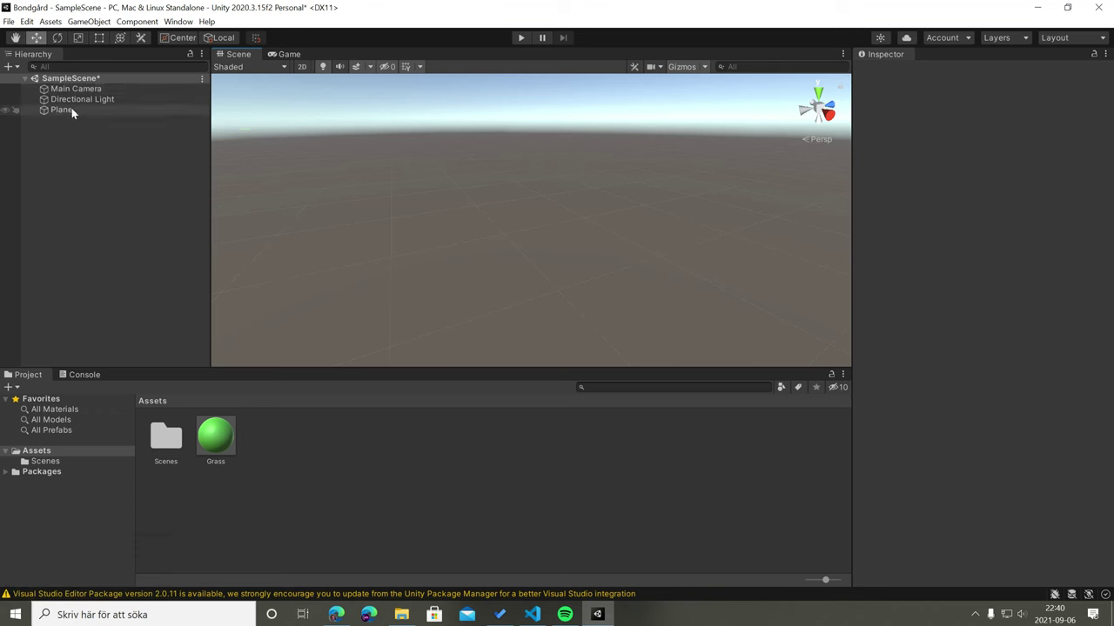
left_click(79, 113)
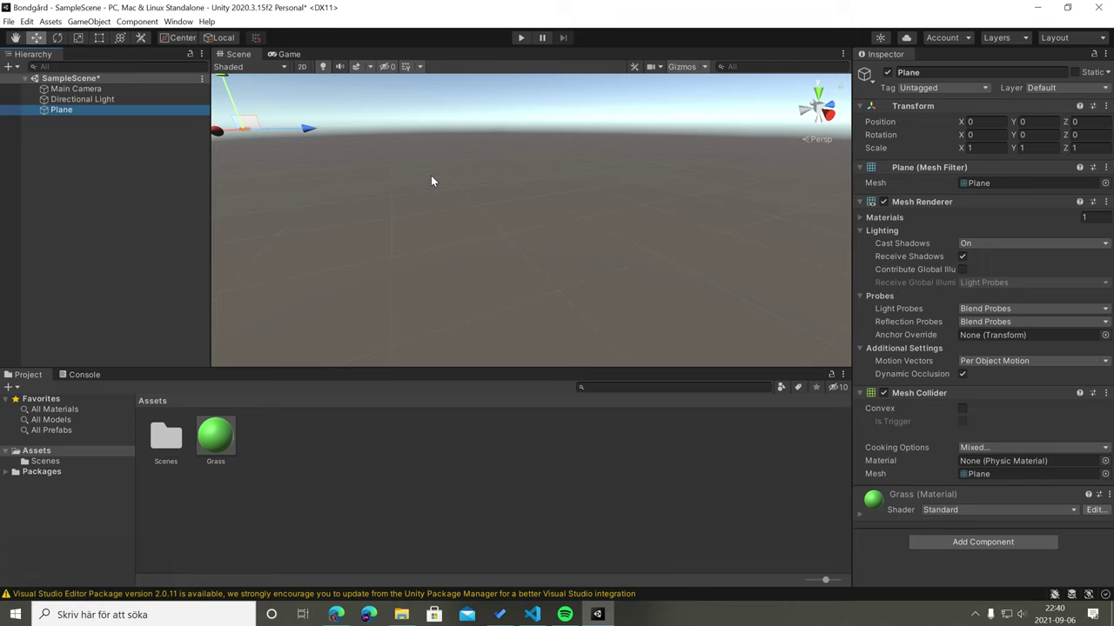
key("f")
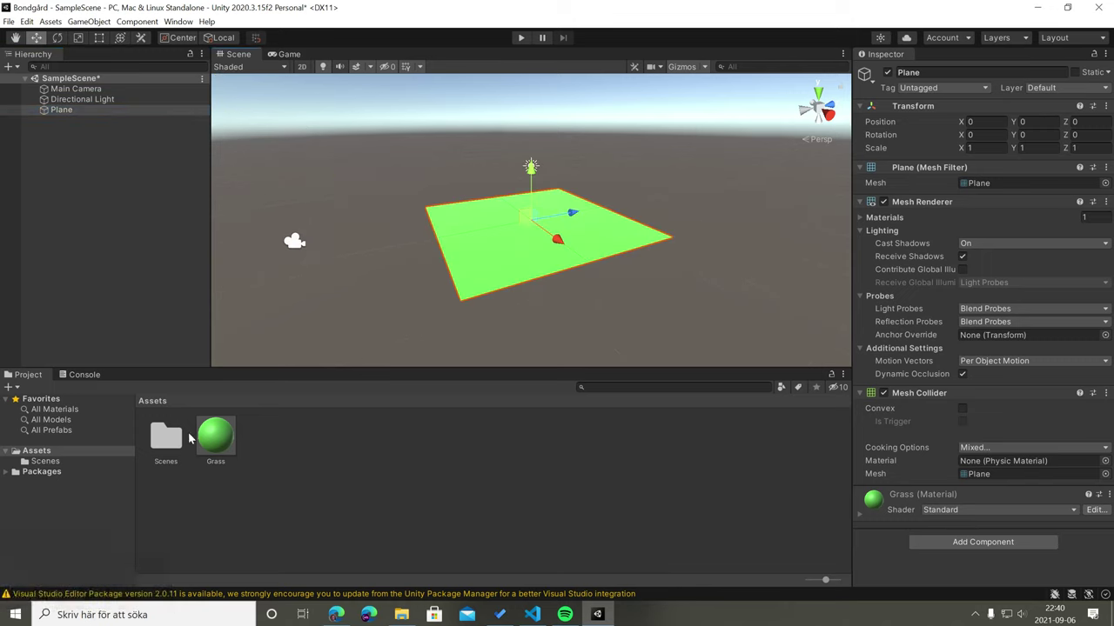
key("f")
scroll("down", 3)
key("f")
scroll("down", 3)
key("f")
scroll("down", 3)
left_click(337, 159)
key("f")
type("fffffff")
left_click(623, 191)
type("fffff")
left_click(574, 274)
key("f")
type("fff")
left_click(686, 180)
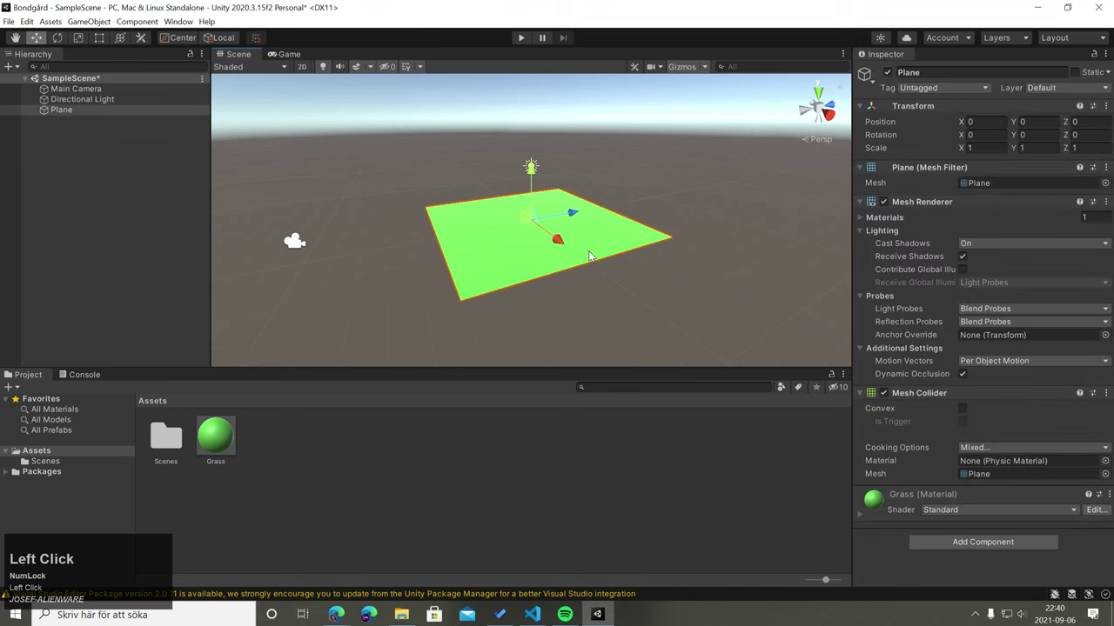
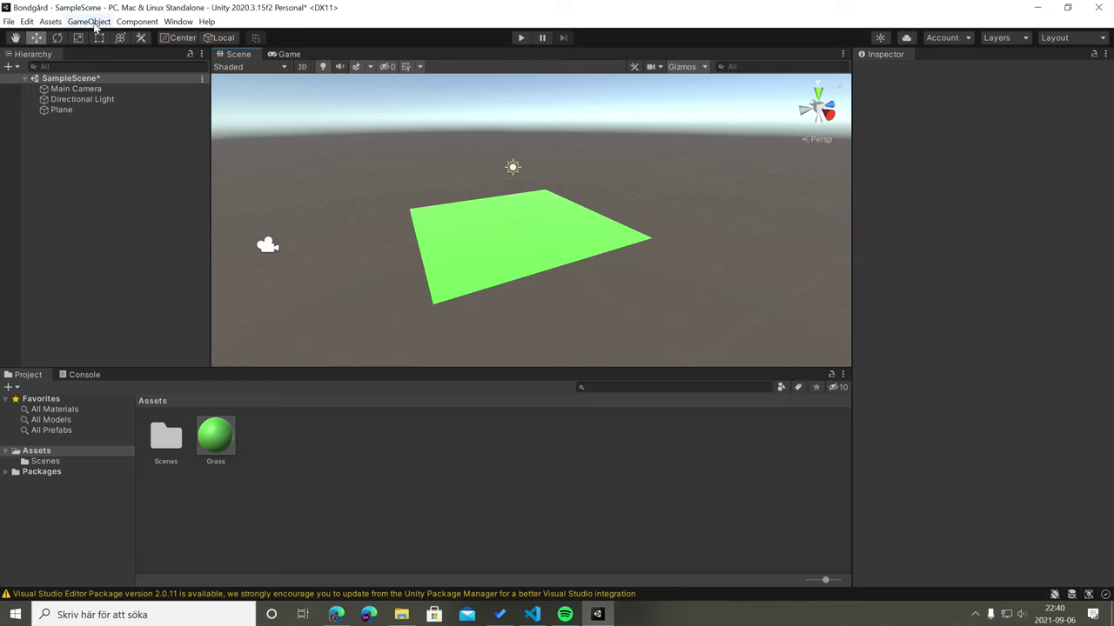
Step: Add a Cylinder object to the scene and frame it on the green plane
left_click_drag(101, 28, 307, 124)
scroll("up", 3)
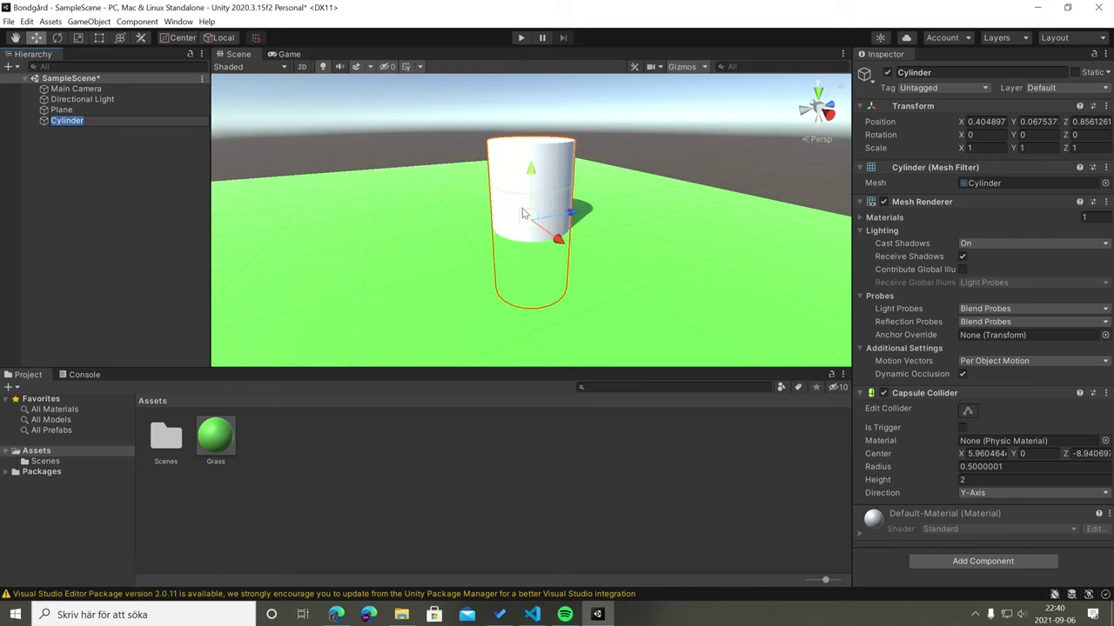
scroll("down", 3)
left_click_drag(557, 168, 419, 162)
Step: Switch to the Scale tool to resize the cylinder
key("e")
type("er")
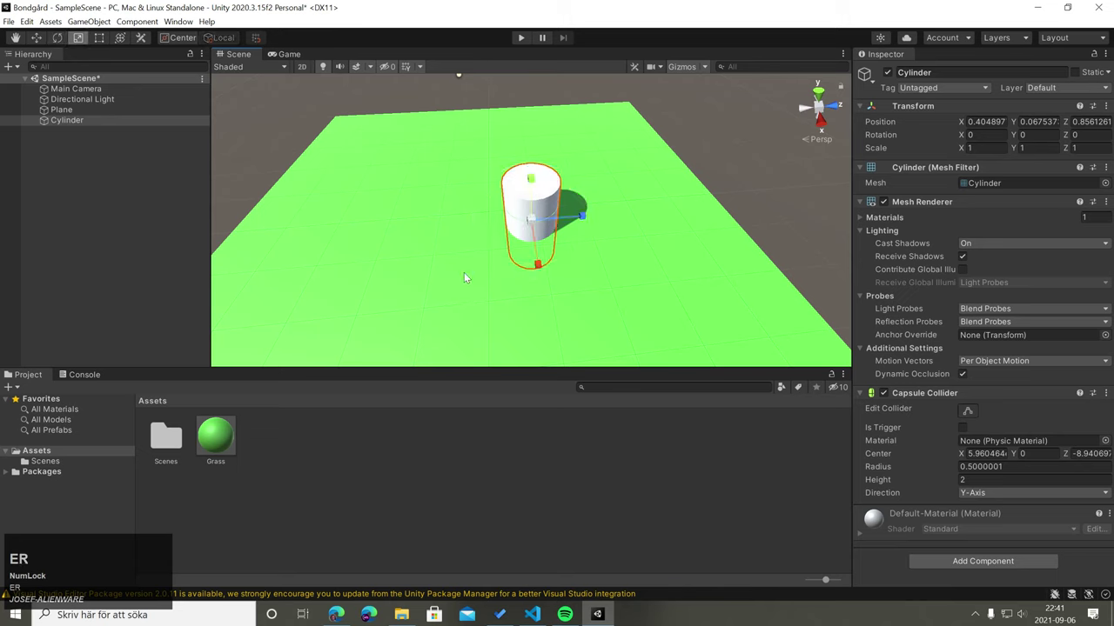
type("rr")
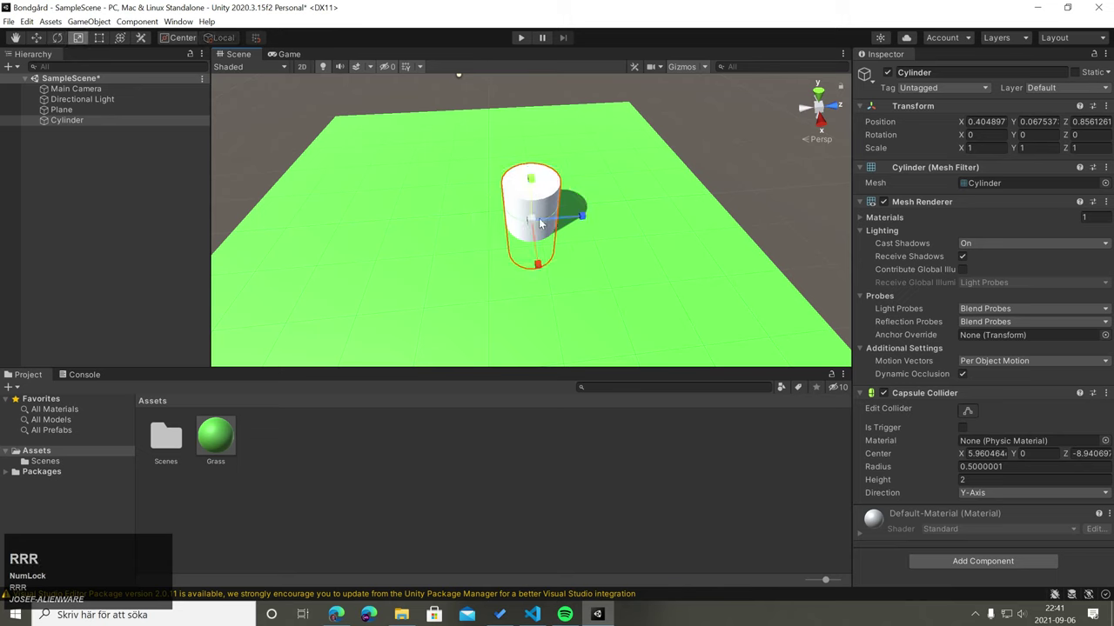
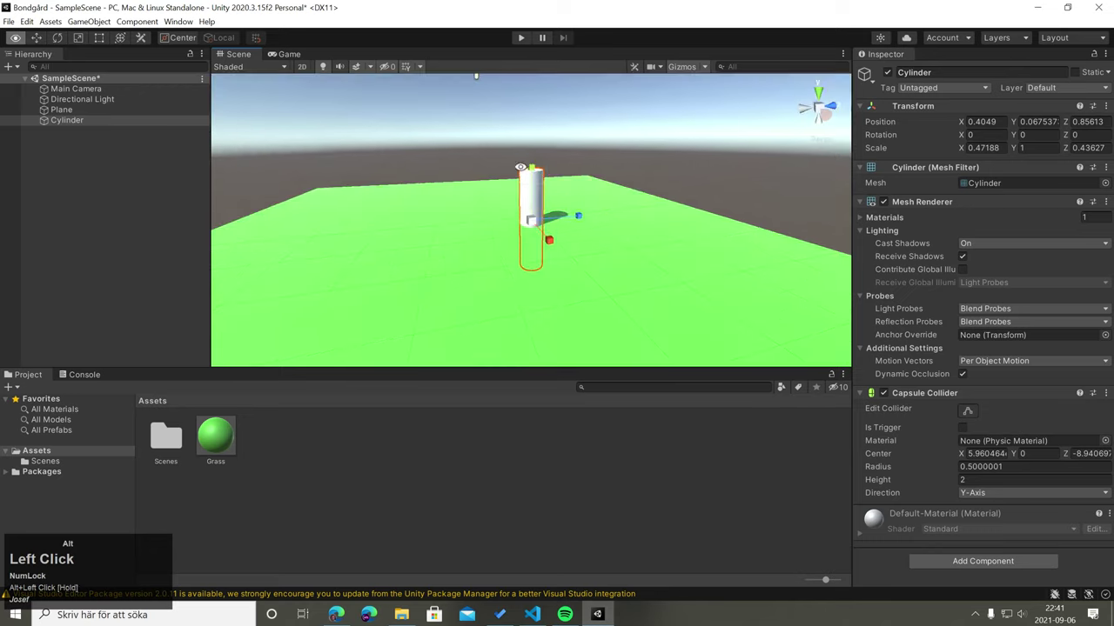
Step: Switch to the Move tool to stand the slim cylinder upright on the plane
key("w")
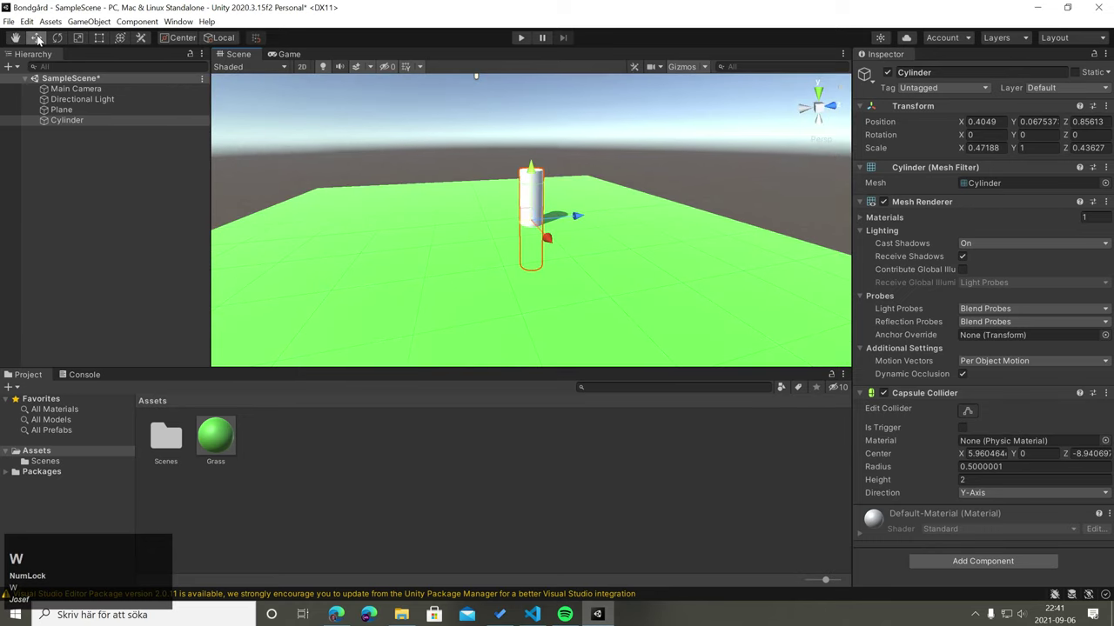
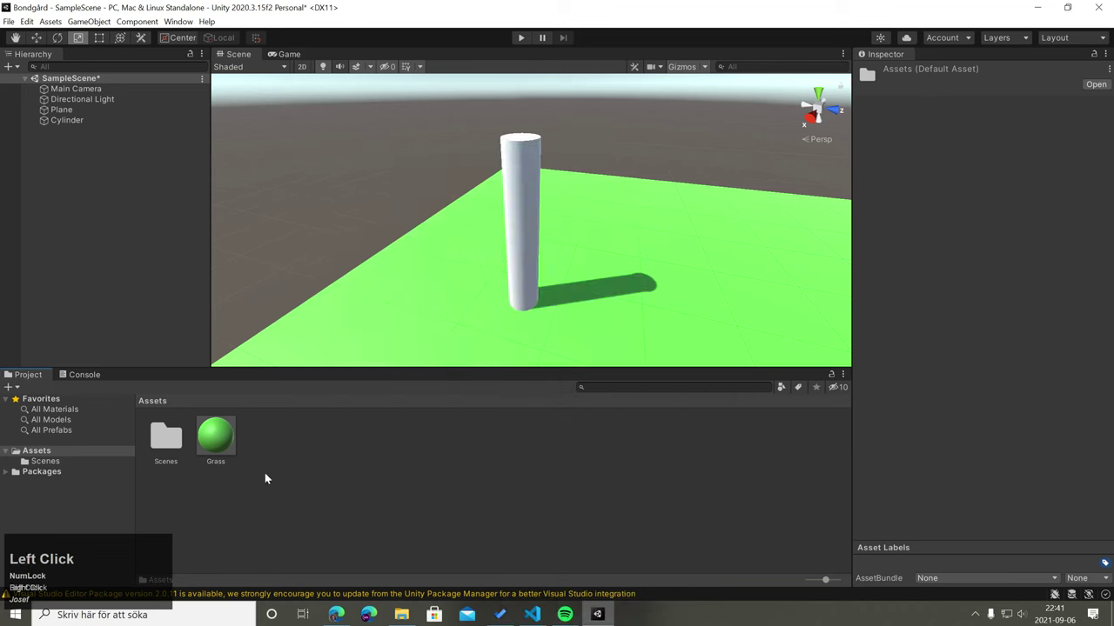
Step: Create a brown material named Bark in Assets and apply it to the cylinder
right_click(271, 476)
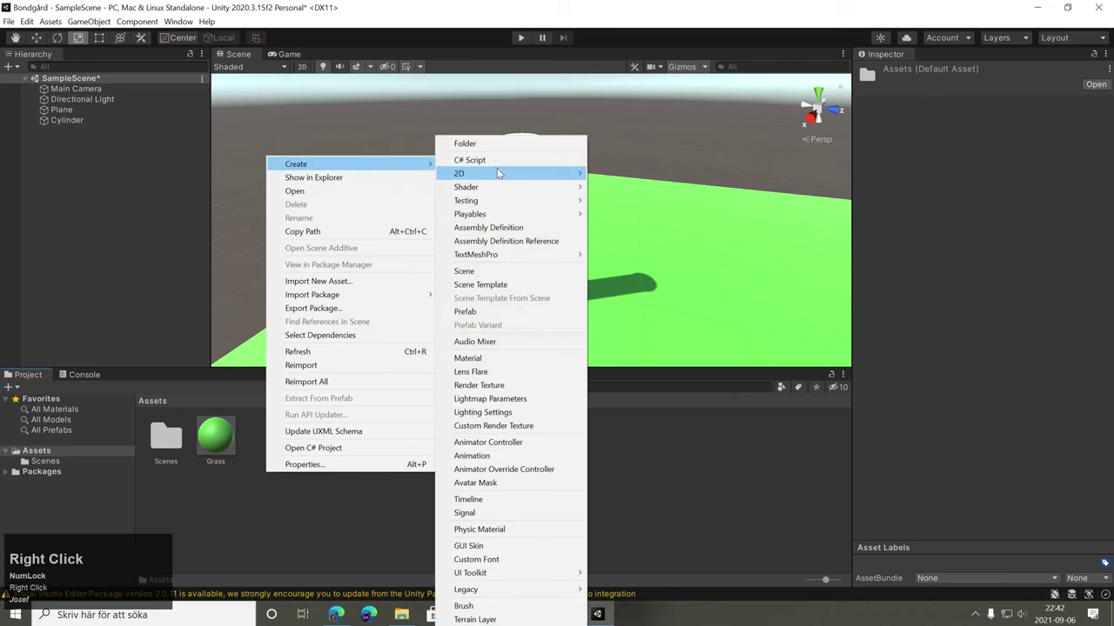
double_click(523, 364)
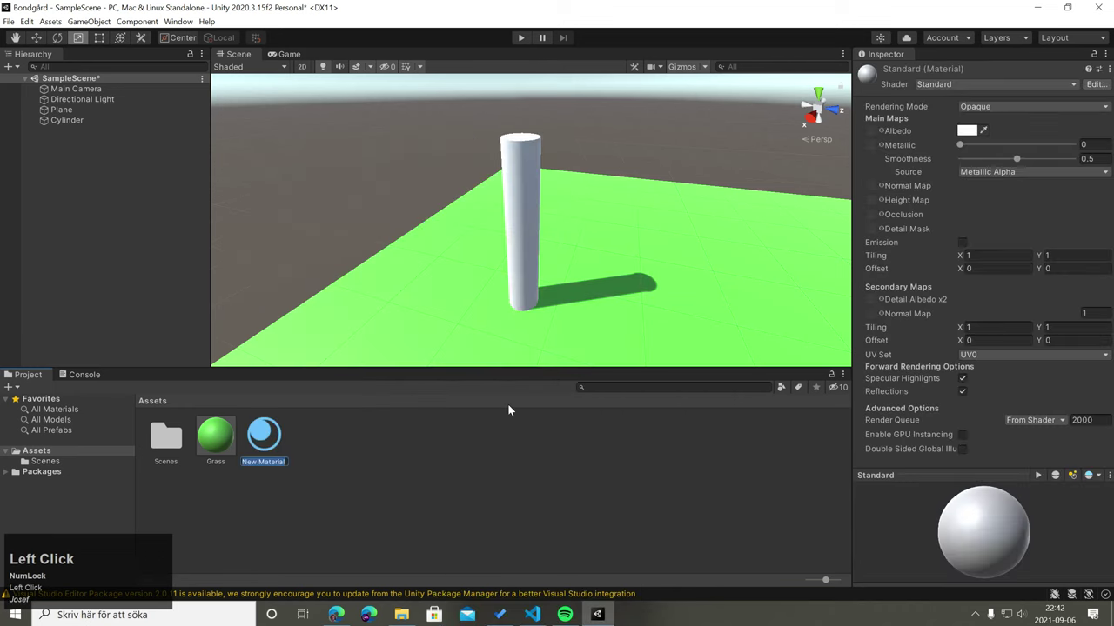
type("ark")
key("Return")
left_click_drag(978, 135, 645, 134)
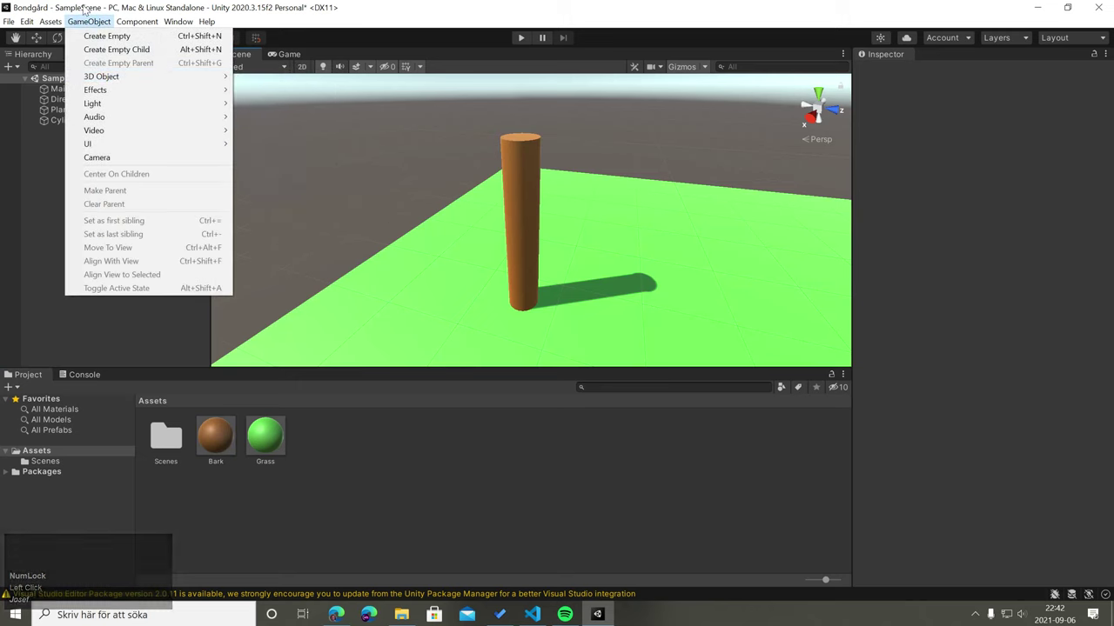
Step: Add a sphere named w above the trunk and duplicate it as w (1)
left_click(98, 26)
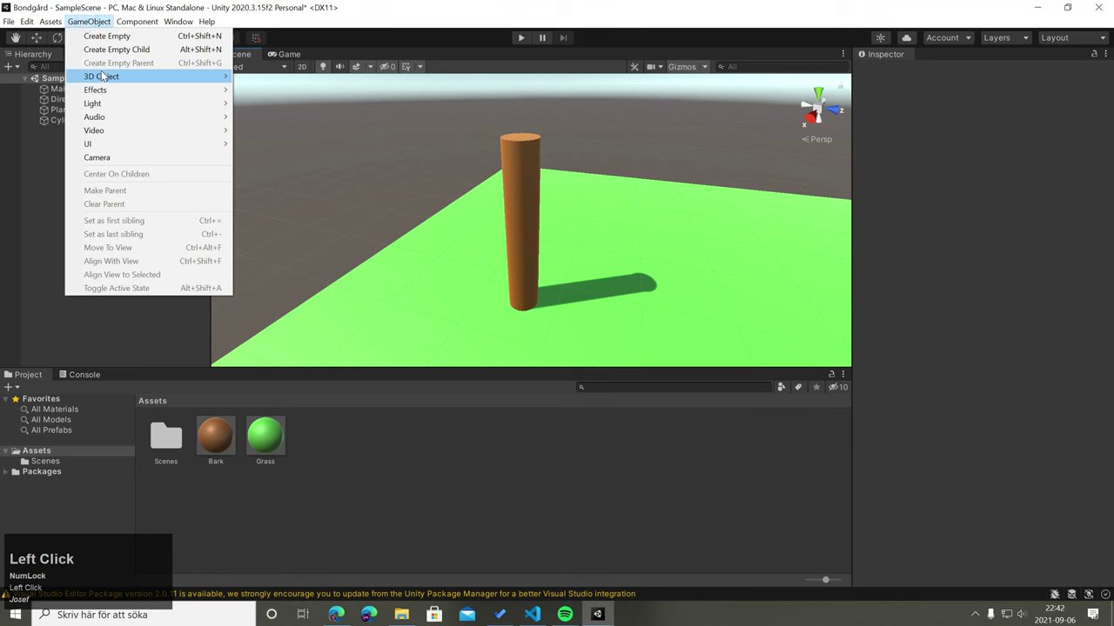
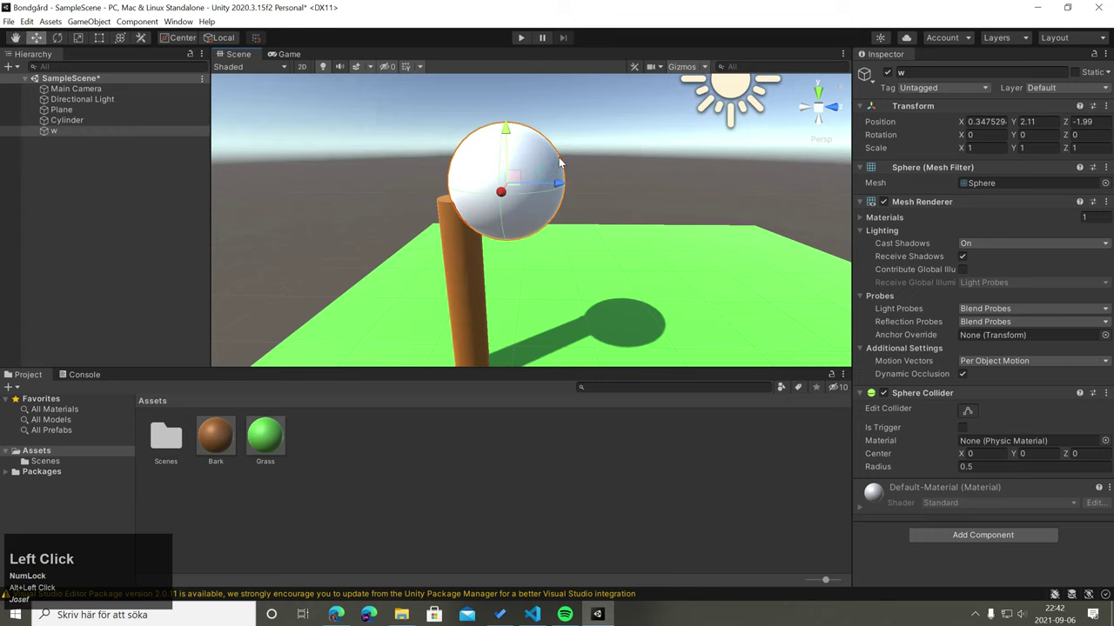
key("ctrl+d")
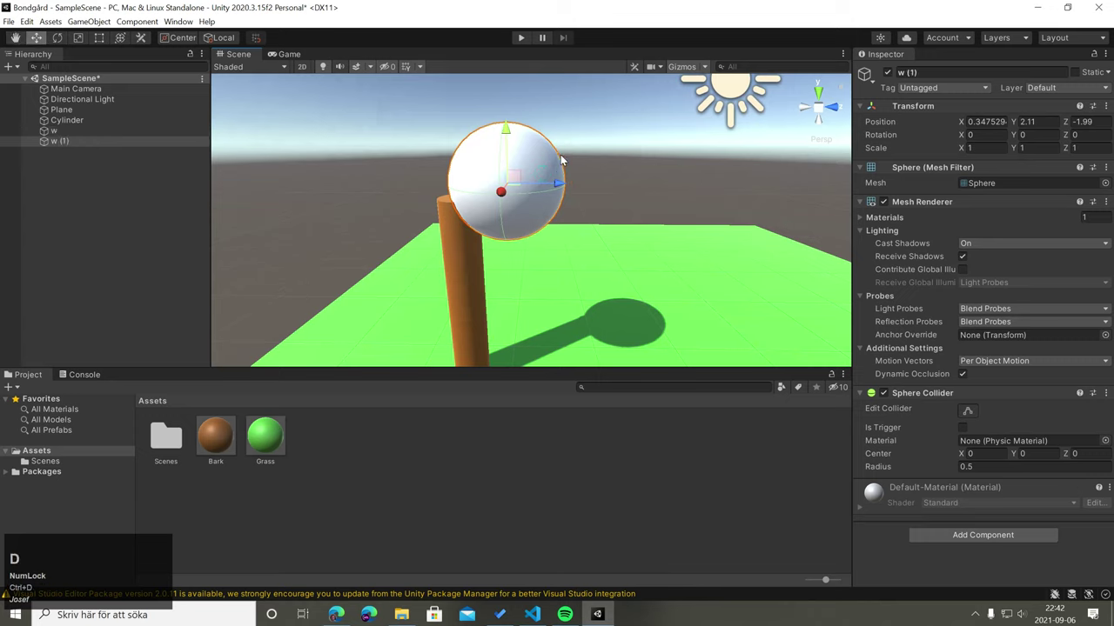
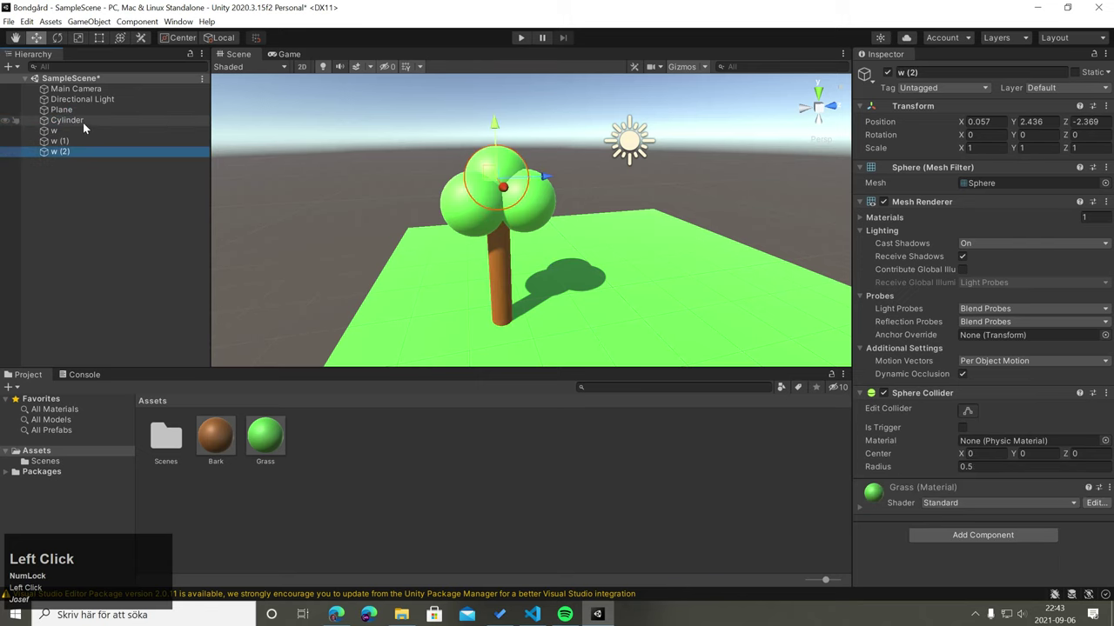
Step: Rename the Cylinder trunk to Stam in the Hierarchy
left_click(77, 123)
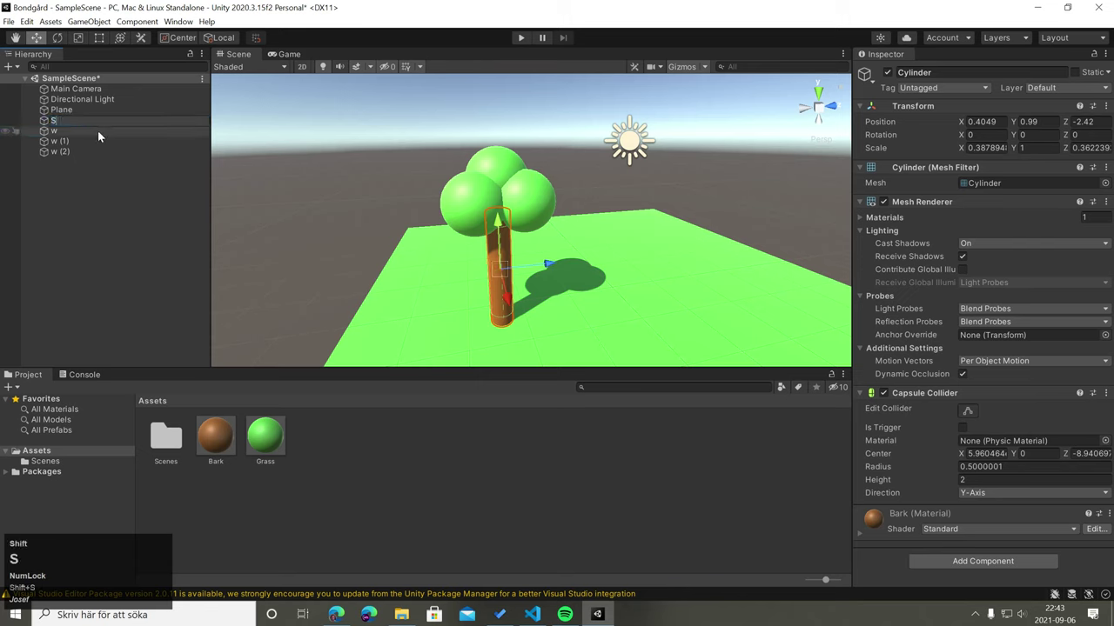
type("tam")
key("Return")
Step: Rename the leaf spheres to Löv1 and Löv2 and select the third for renaming
left_click(104, 135)
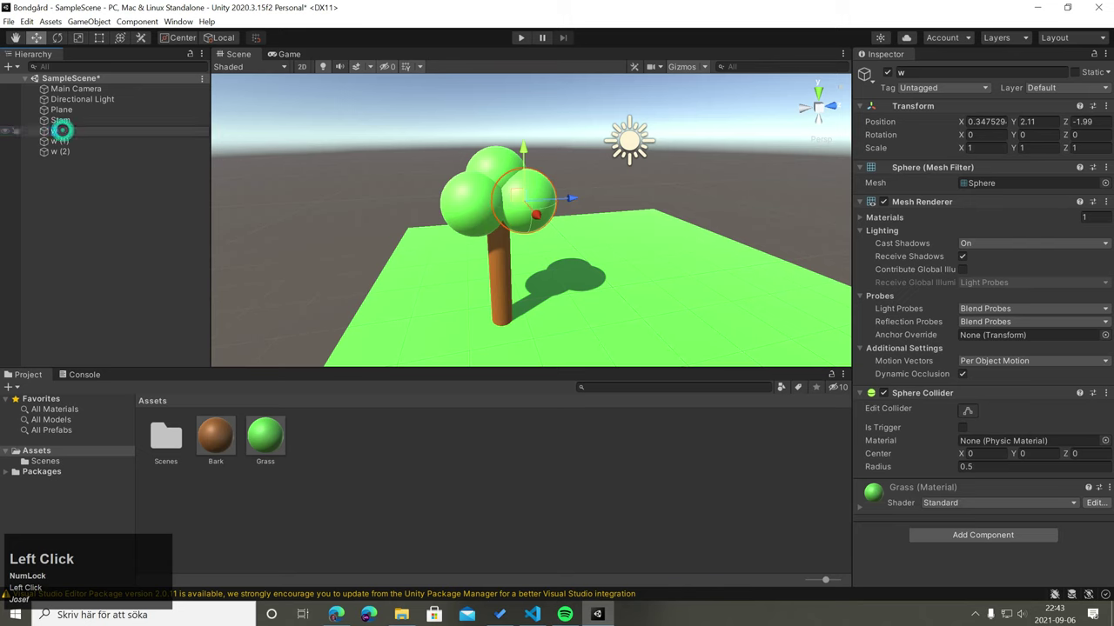
type("v1")
key("shift+Left")
key("ctrl+shift+c")
left_click(80, 145)
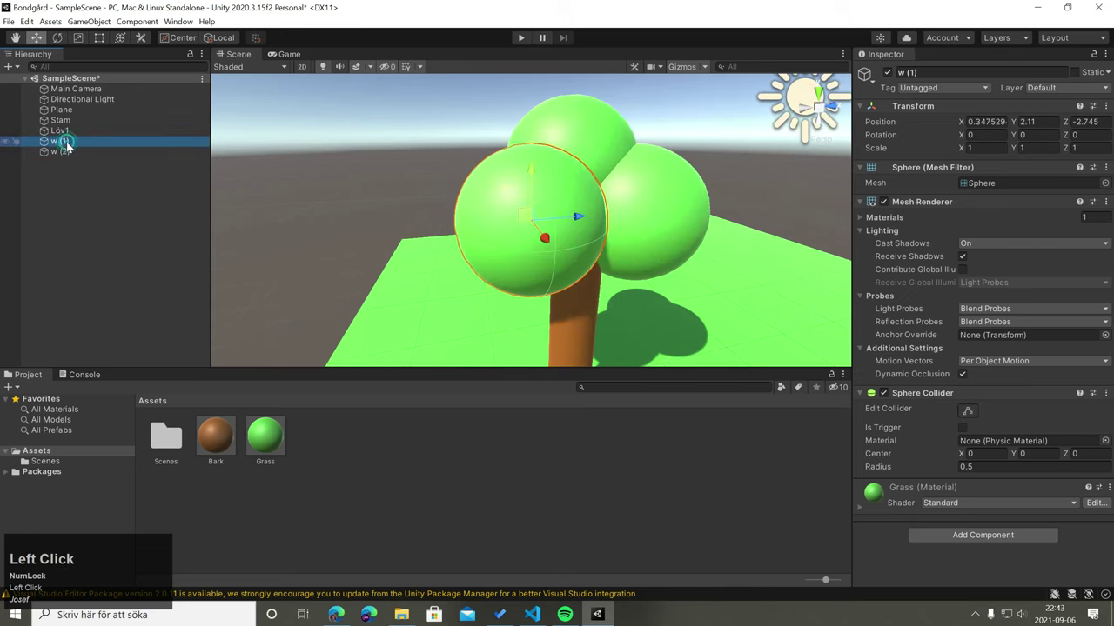
key("ctrl+v")
type("2")
key("Return")
left_click(70, 157)
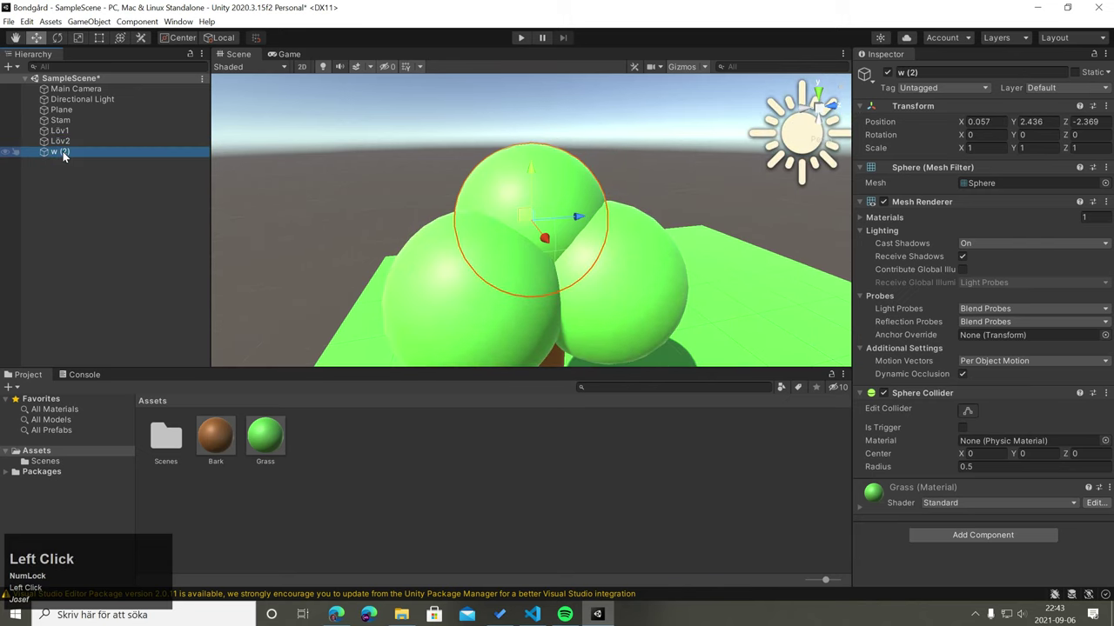
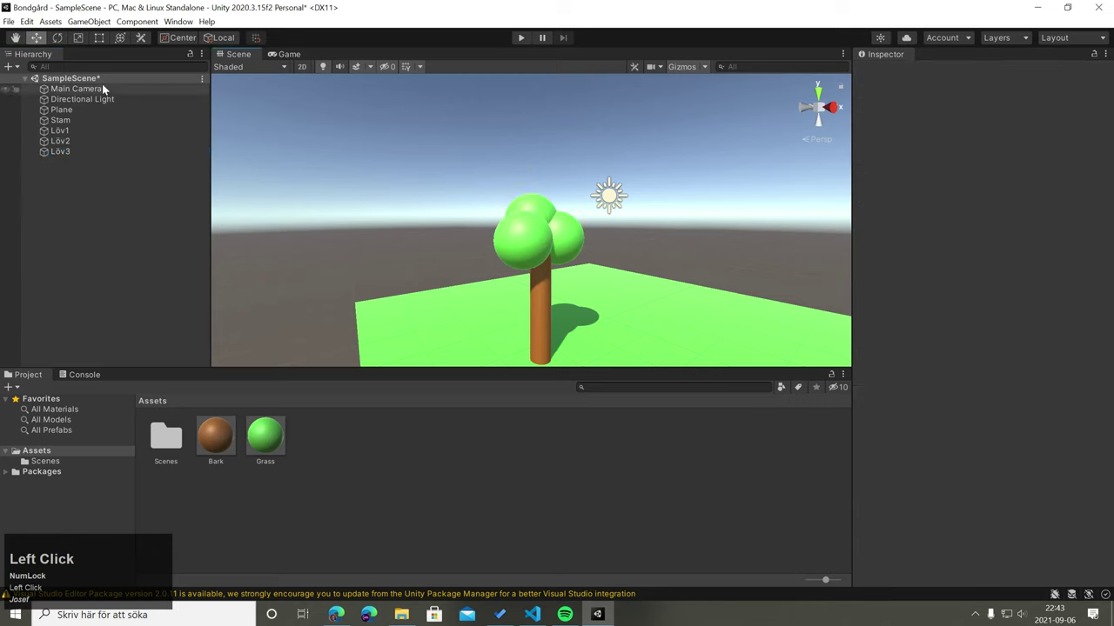
Step: Create an empty object Träd and parent Stam and the three Löv spheres under it
left_click(98, 30)
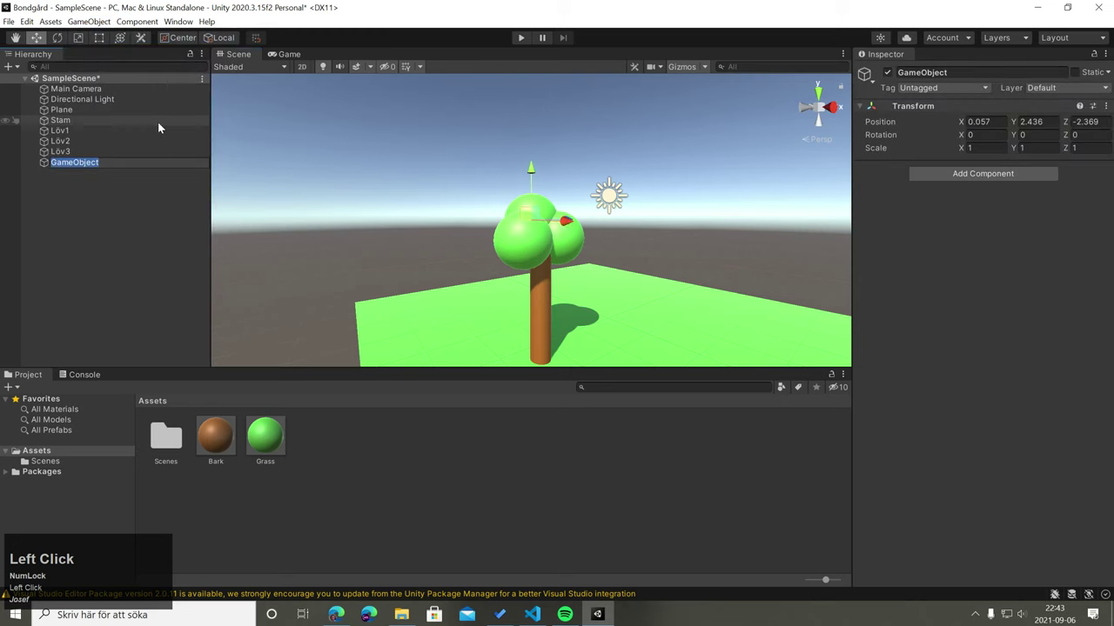
type("rd")
key("Return")
left_click(180, 120)
left_click_drag(147, 160, 116, 217)
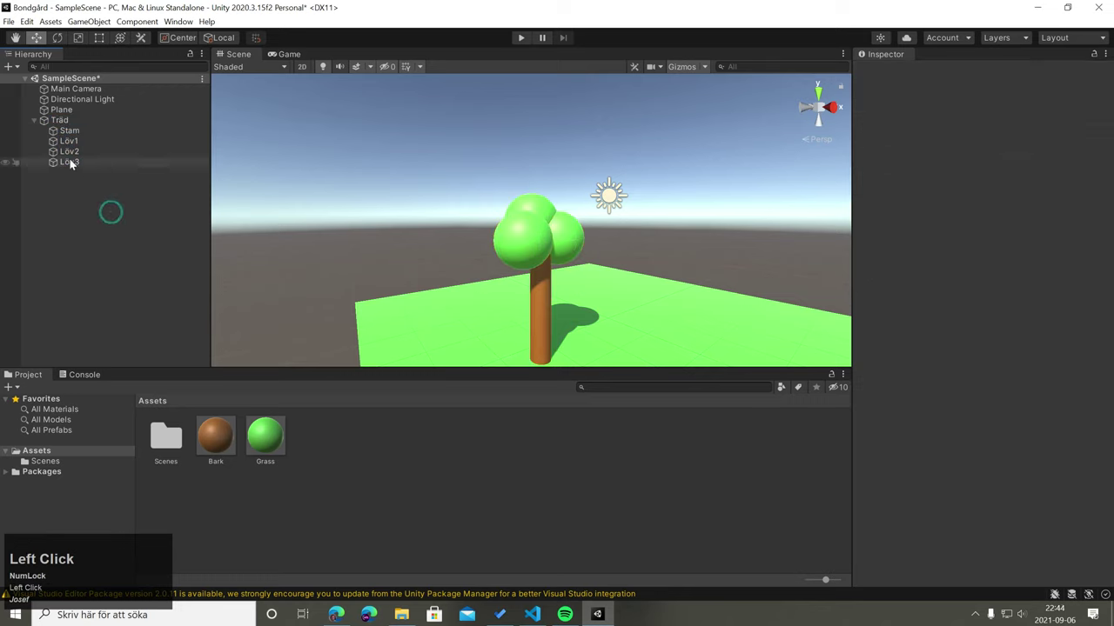
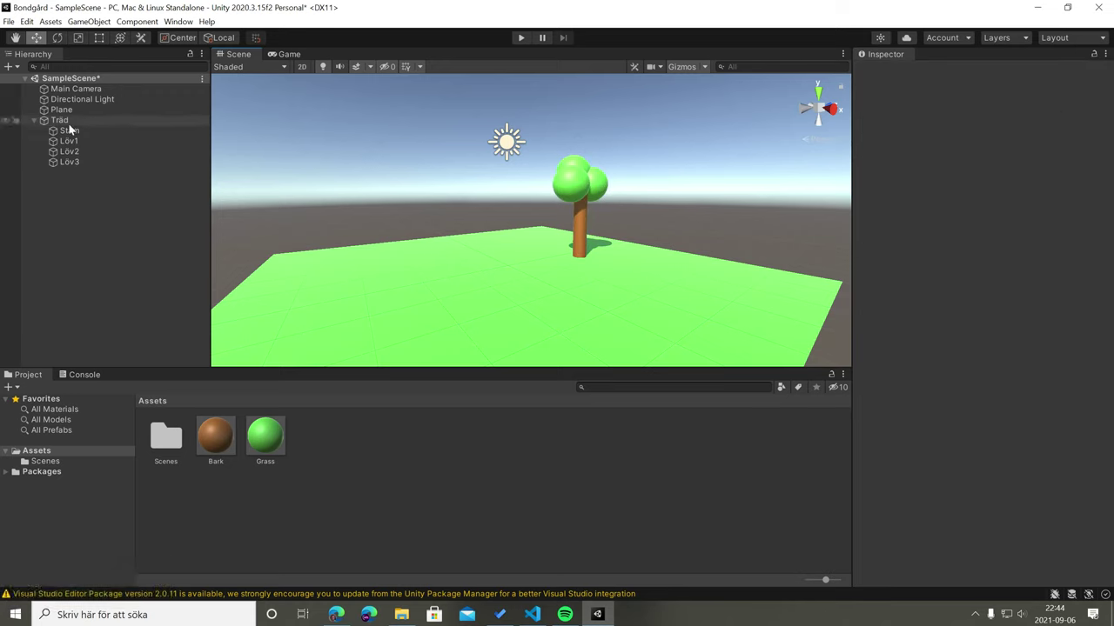
Step: Drag Träd into Assets as a prefab and delete the original tree from the scene
left_click(72, 136)
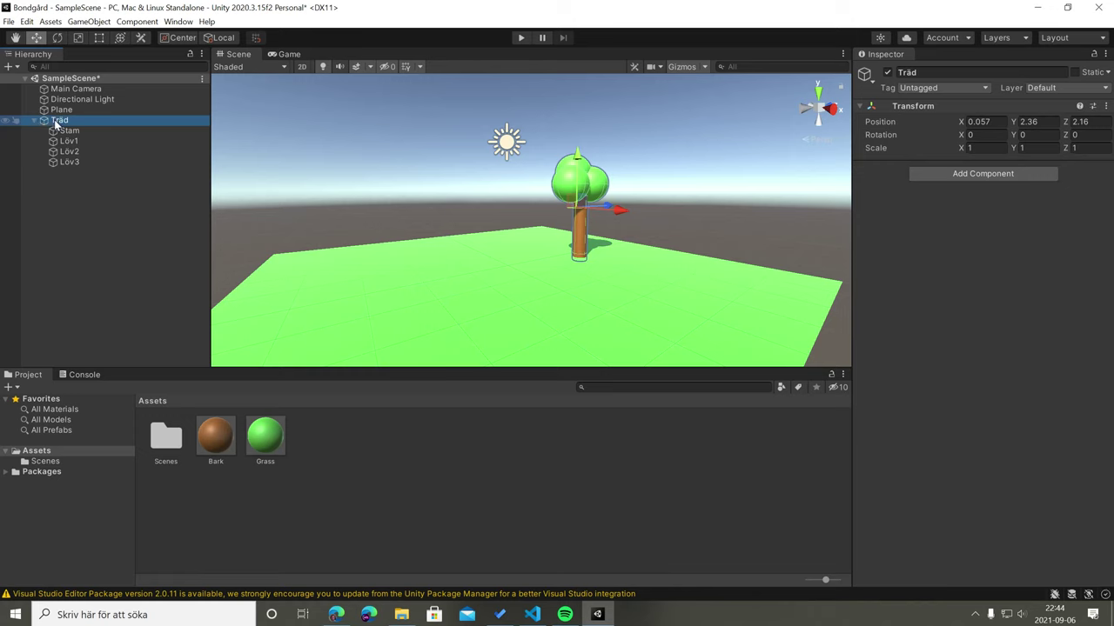
left_click_drag(60, 124, 69, 146)
left_click_drag(67, 126, 141, 127)
left_click(141, 126)
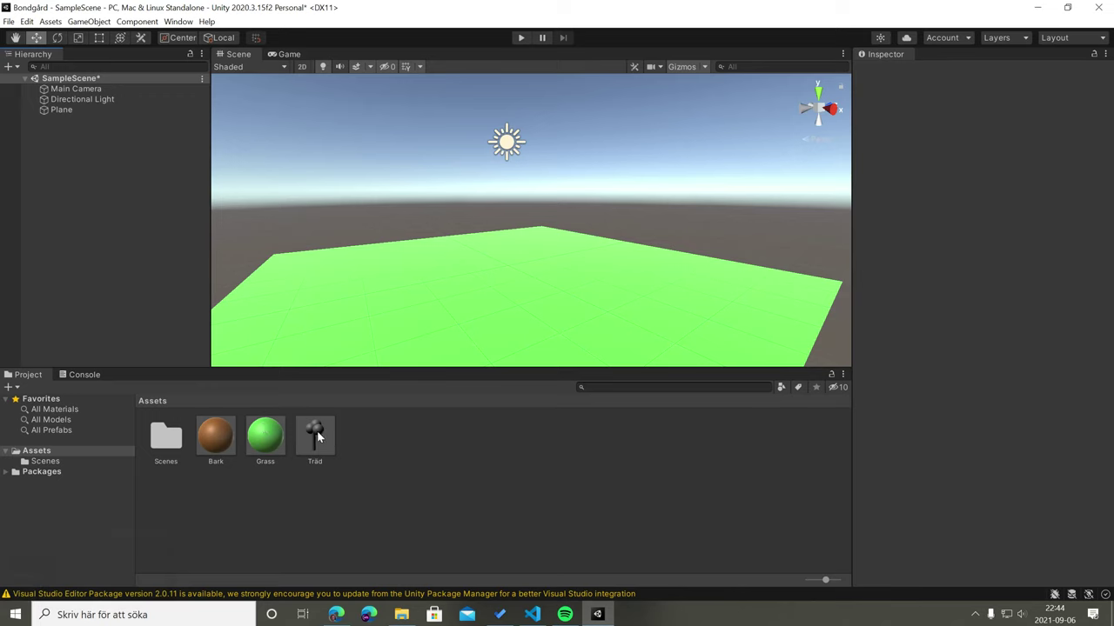
Step: Place a Träd prefab on the plane and duplicate it into three trees at different spots and sizes
left_click_drag(321, 435, 489, 230)
key("r")
left_click(486, 207)
key("w")
left_click(485, 158)
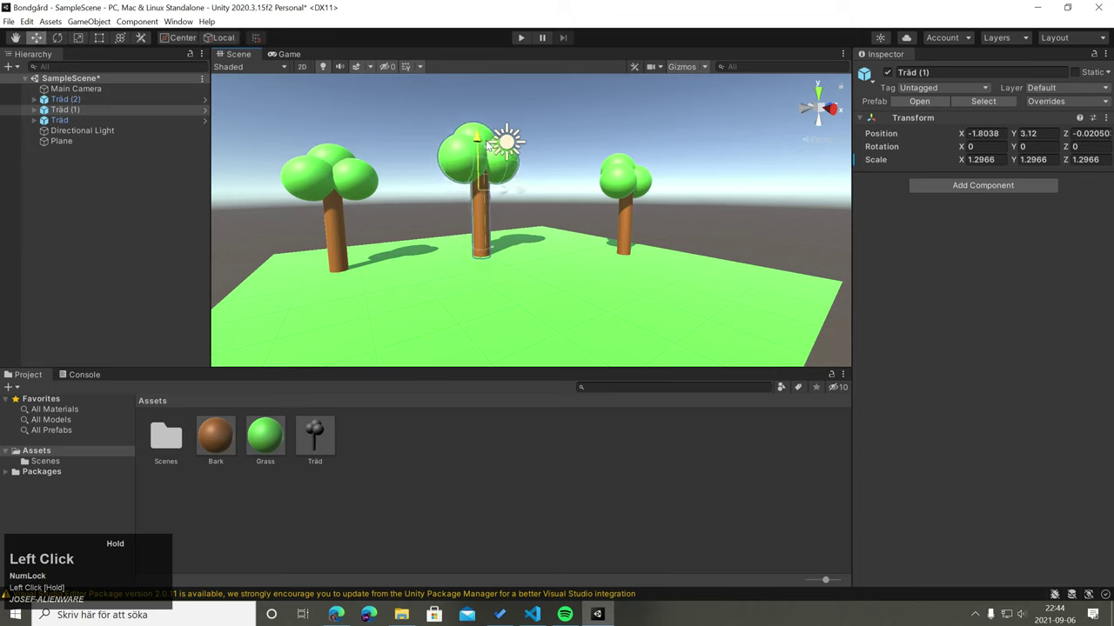
key("r")
left_click(627, 206)
key("w")
left_click(630, 165)
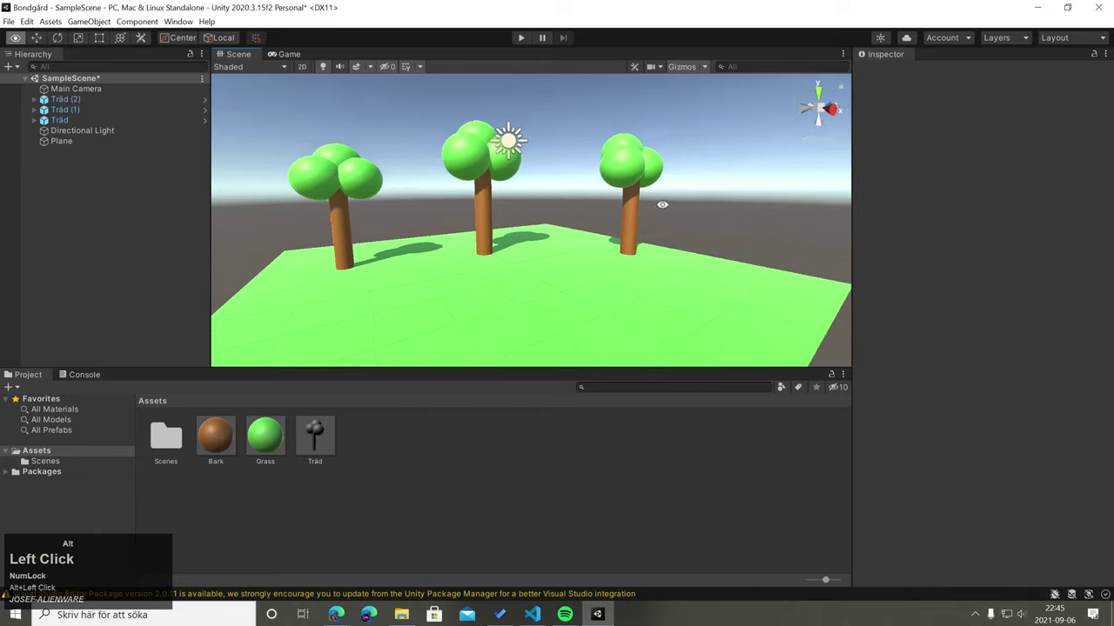
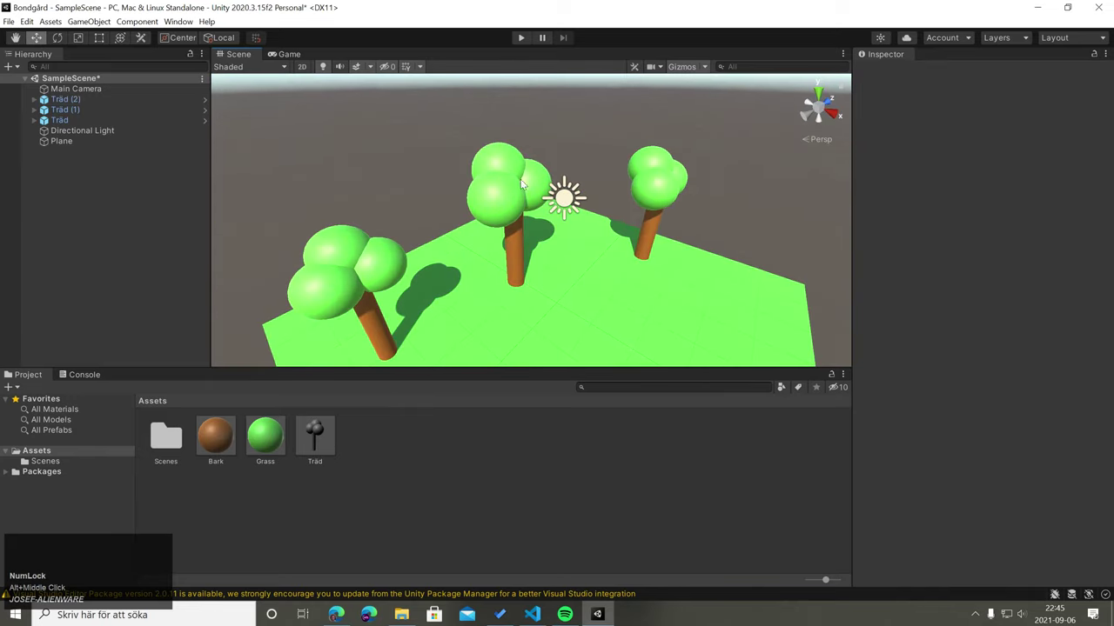
Step: Select the middle tree, then the Träd prefab asset in the Project panel
left_click(521, 173)
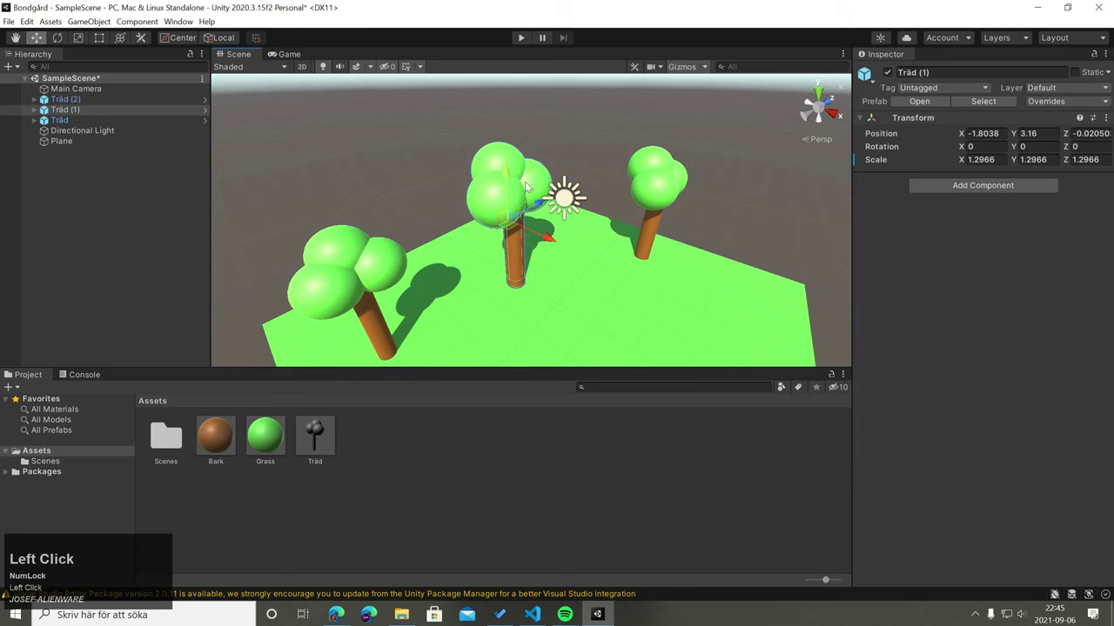
left_click(325, 439)
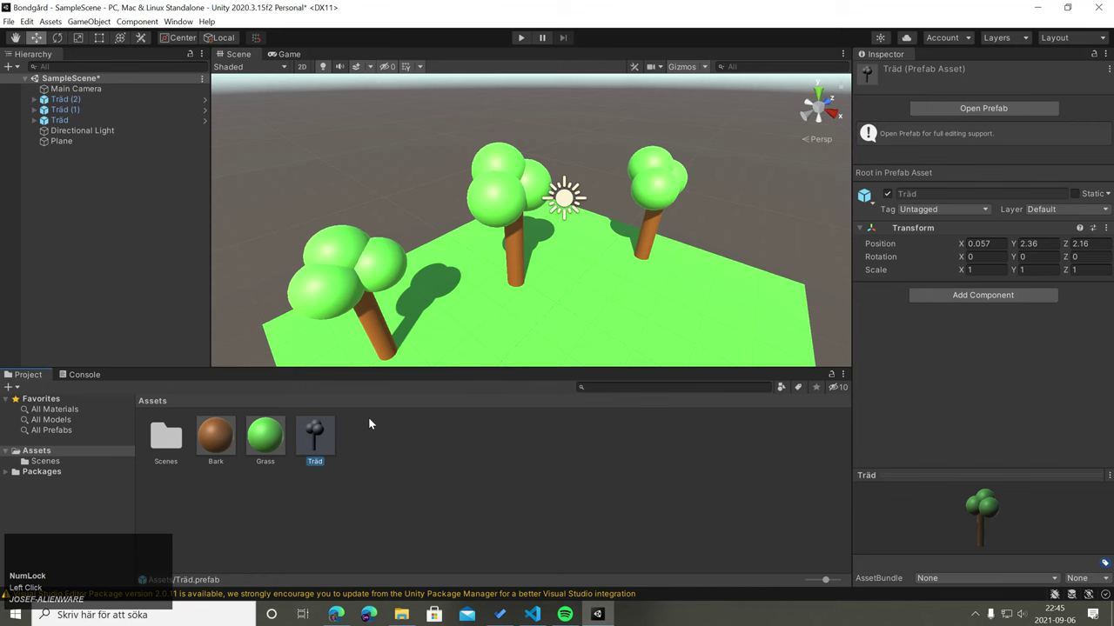
Step: Open the Träd prefab for editing and add a fourth leaf sphere Löv3 (1) to its crown
double_click(971, 116)
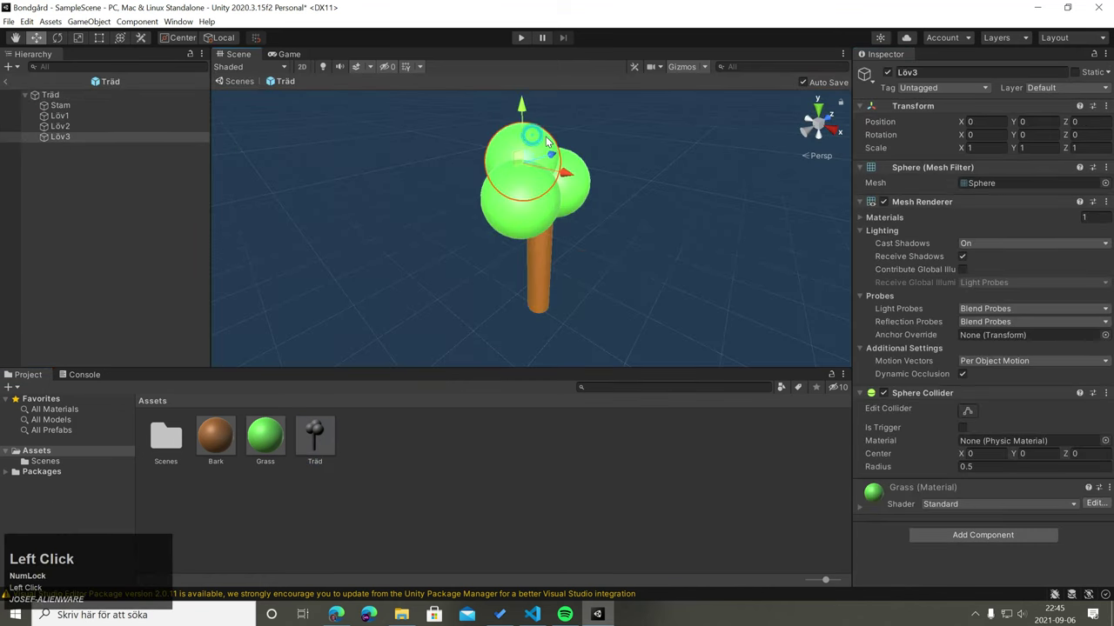
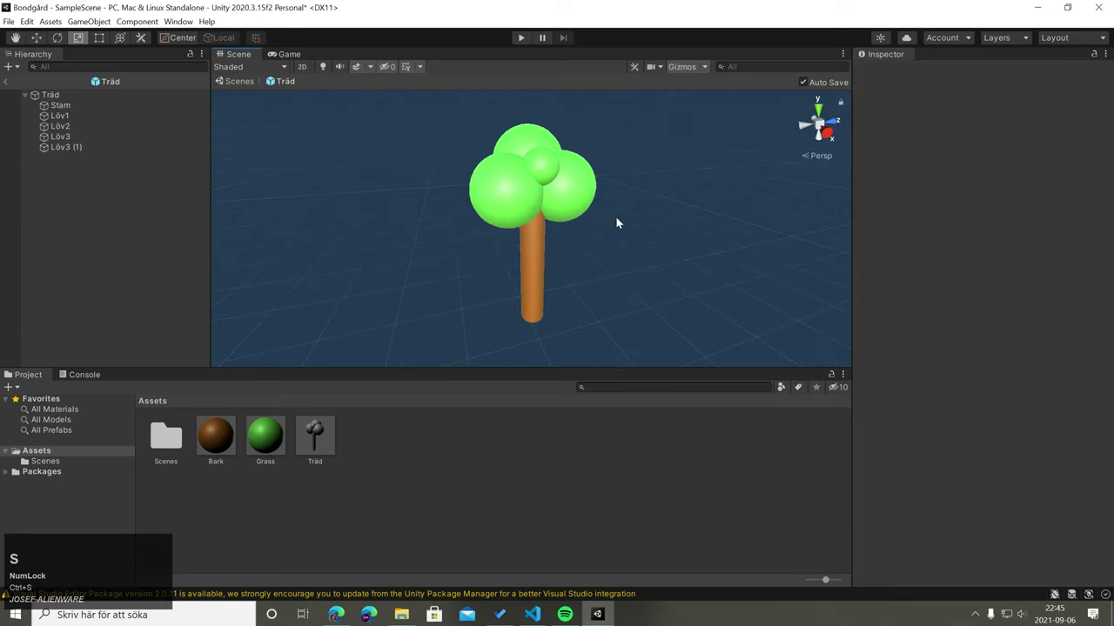
left_click(635, 216)
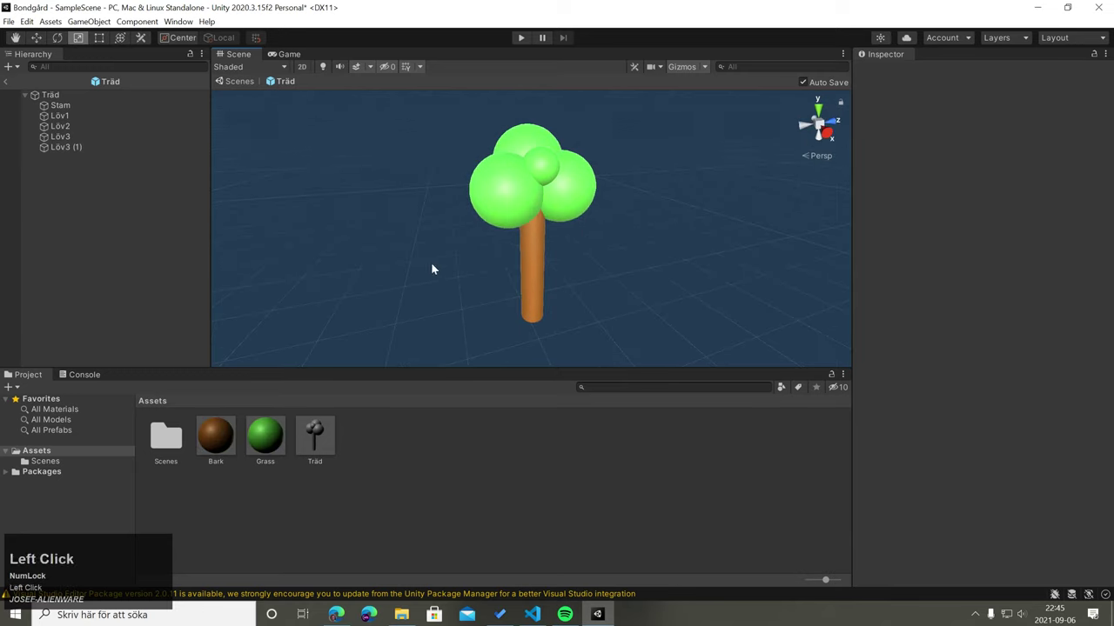
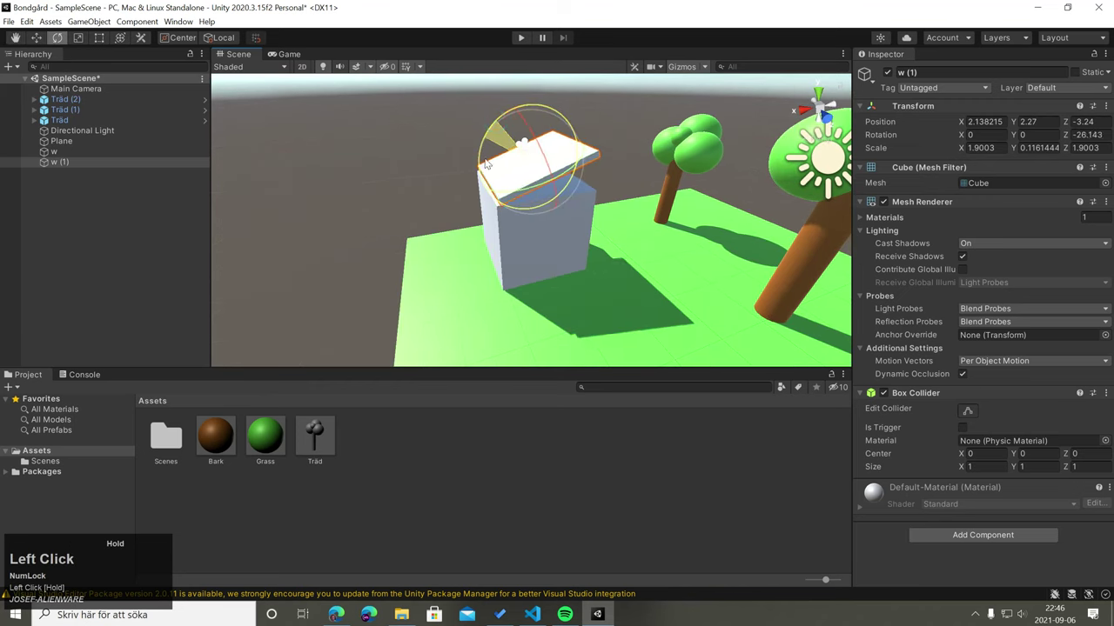
Step: Undo the last edit, reselect the roof slab and tilt it upright over the cube
key("ctrl+z")
left_click(507, 203)
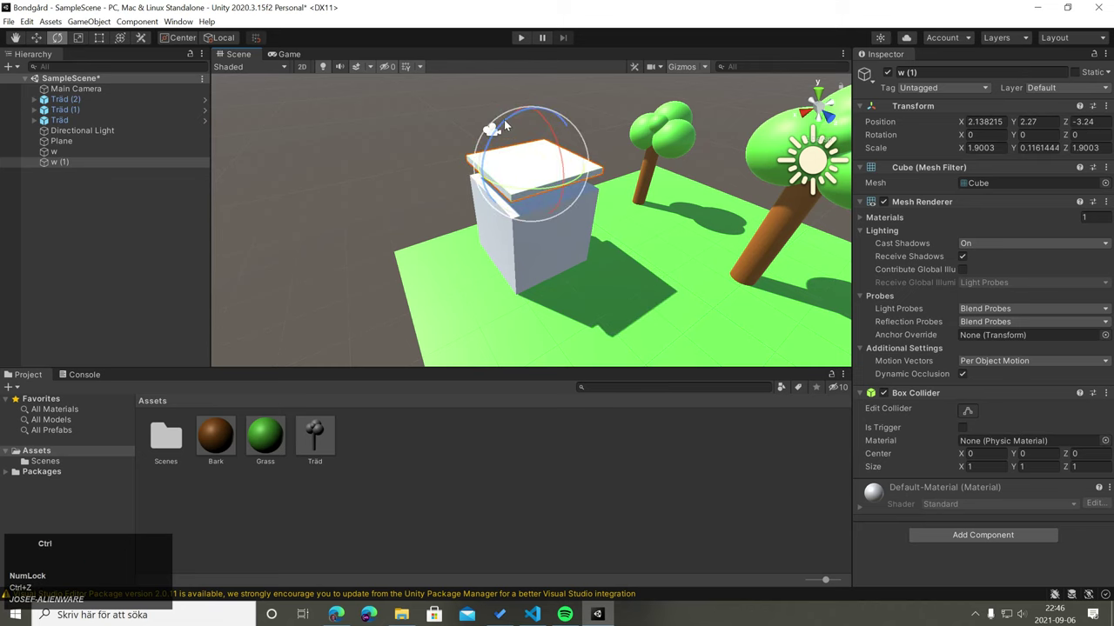
left_click_drag(512, 124, 739, 14)
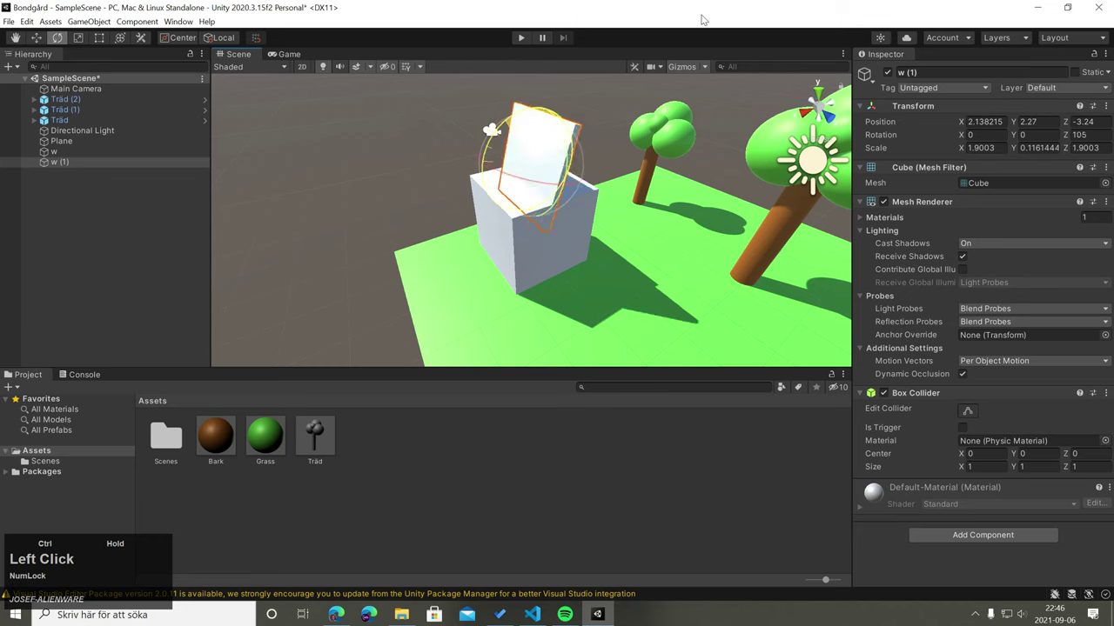
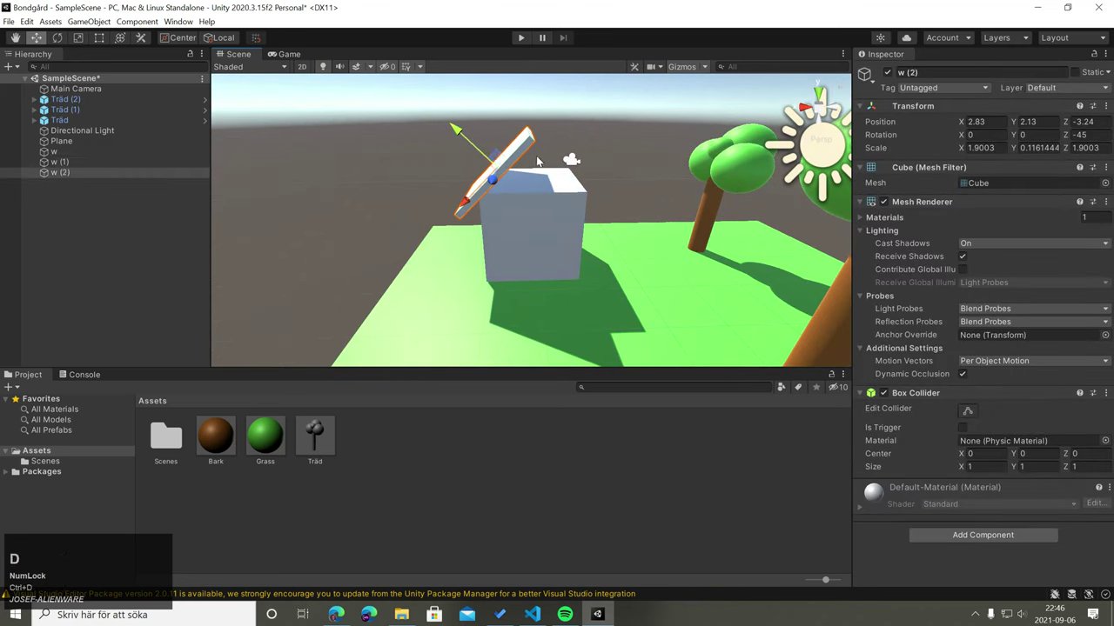
Step: Switch to the Rotate tool (E) to rotate the roof slab
key("e")
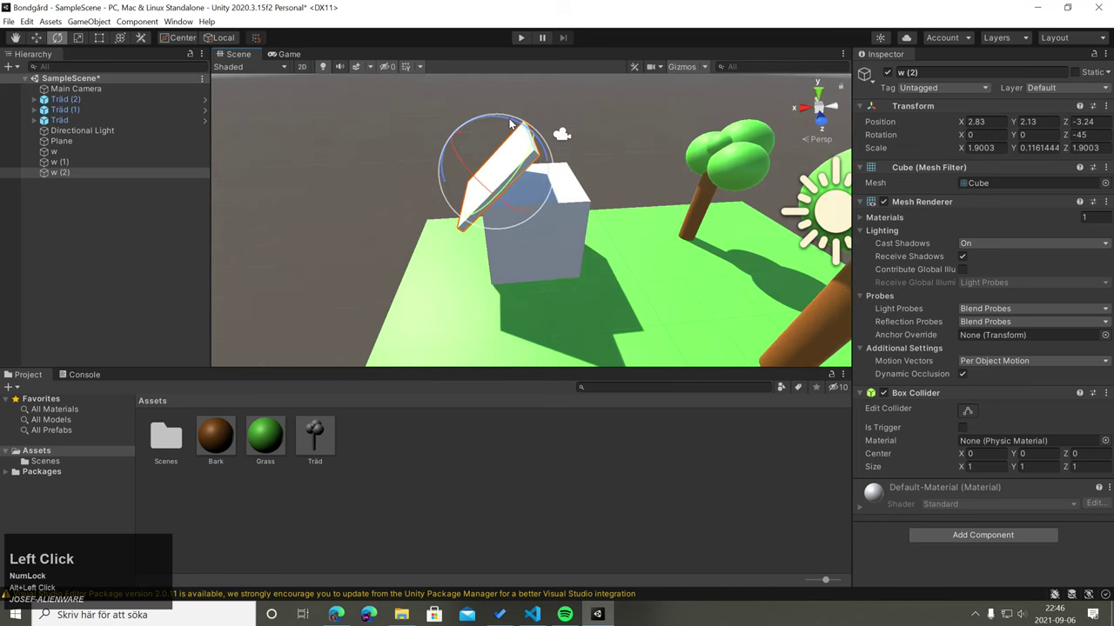
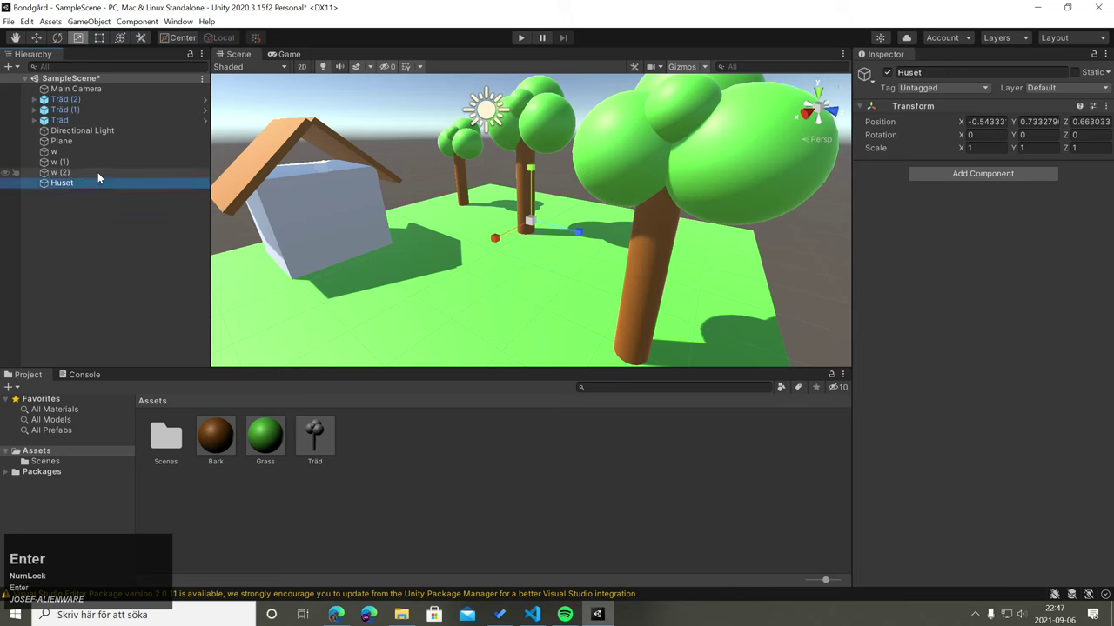
Step: Move the wall and roof pieces under Huset and rename the first slab Tak1
left_click(105, 178)
left_click_drag(109, 147, 267, 147)
type("JOSEF-ALIENWARE")
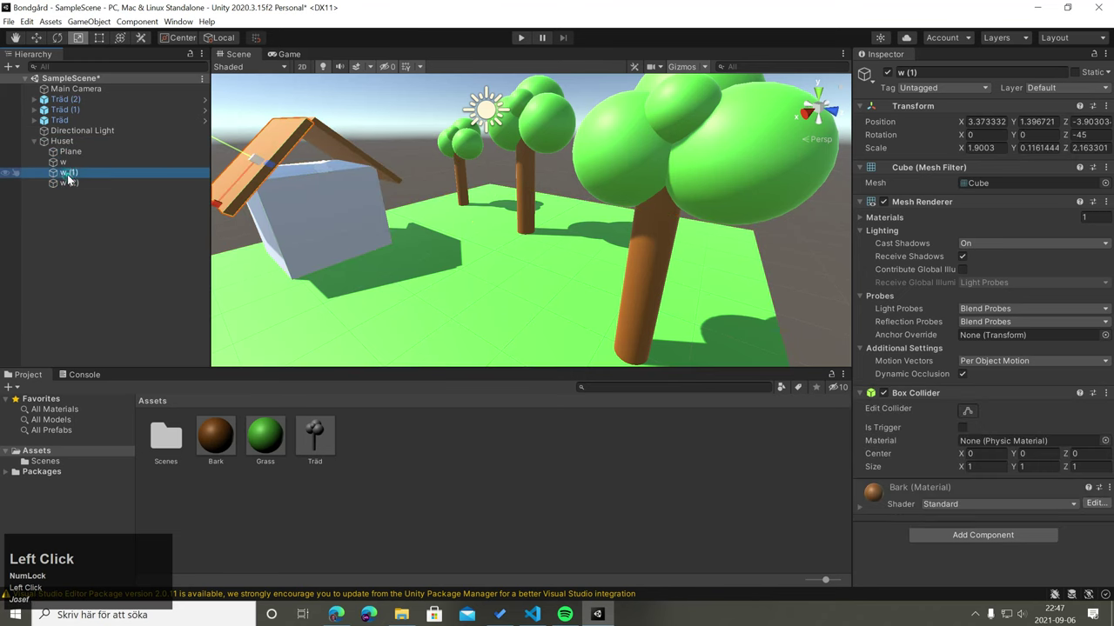
type("ak1")
key("Return")
Step: Rename the second roof slab Tak2 by pasting the copied name and appending 2
left_click(84, 176)
key("ctrl+c")
left_click(72, 187)
key("ctrl+v")
type("2")
key("Return")
Step: Rename the wall cube Väggar and deselect everything
left_click(83, 167)
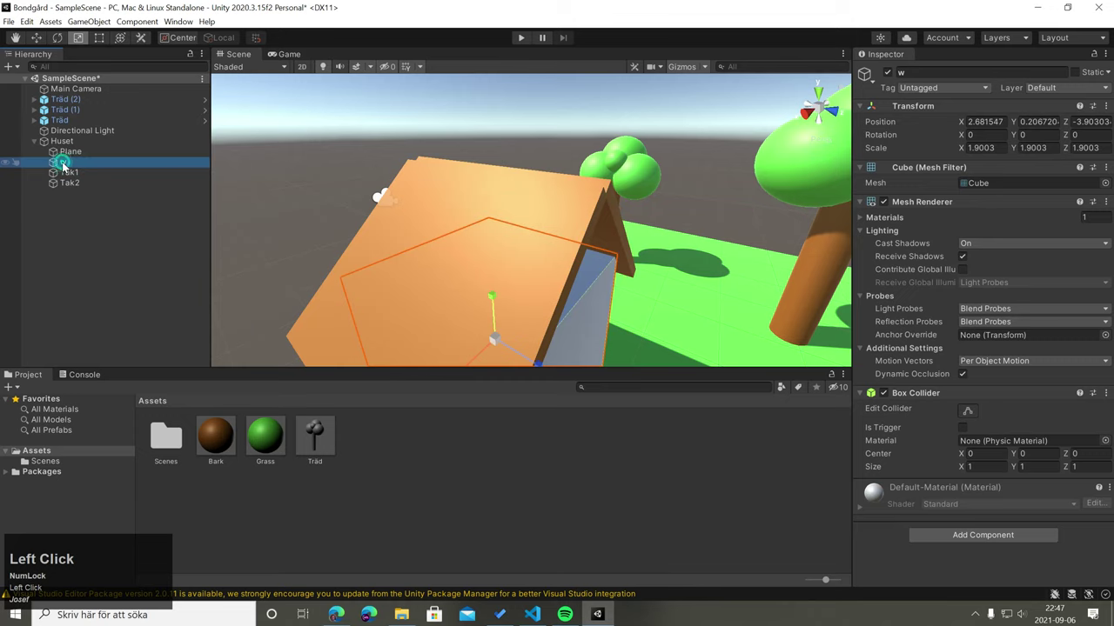
key("shift+v")
type("ggar")
key("Return")
left_click(349, 147)
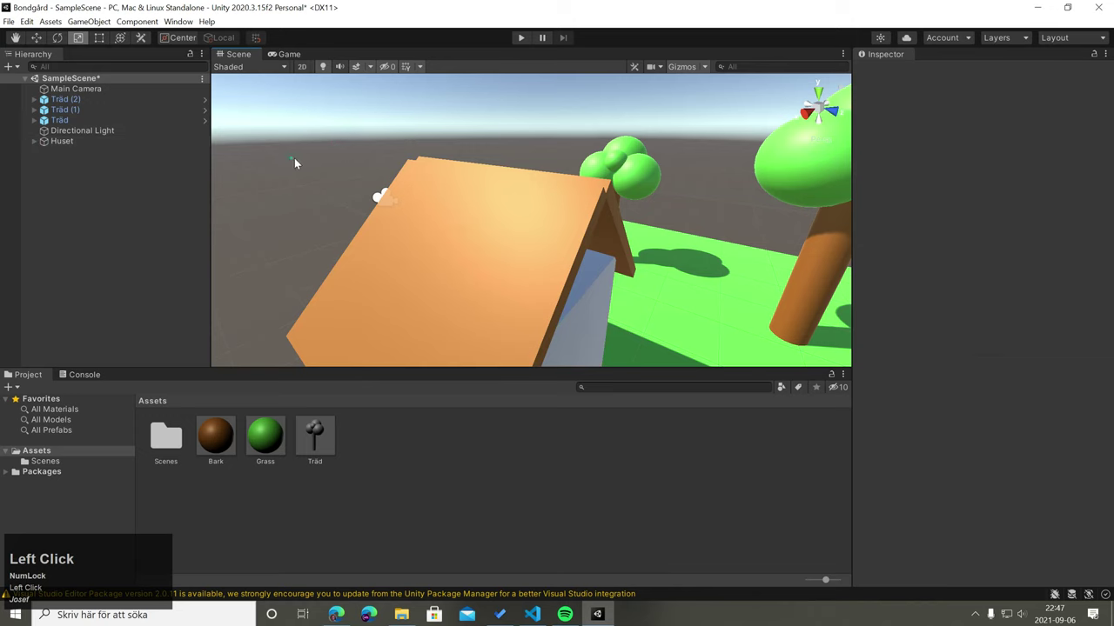
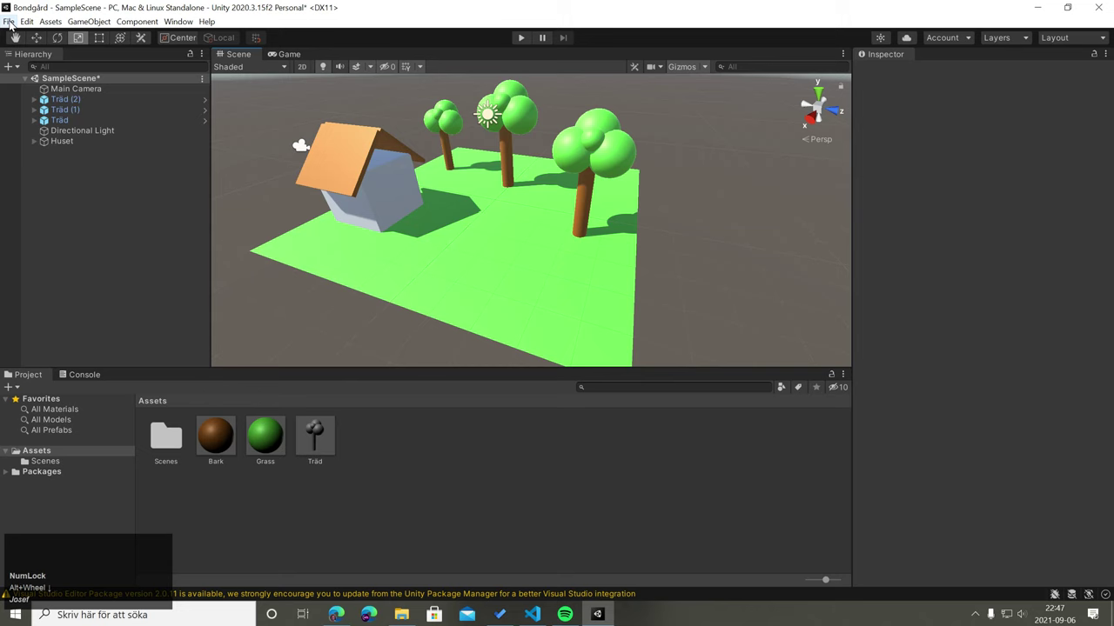
Step: Save the scene as Bondgården in Assets/Scenes via File > Save As
left_click(16, 25)
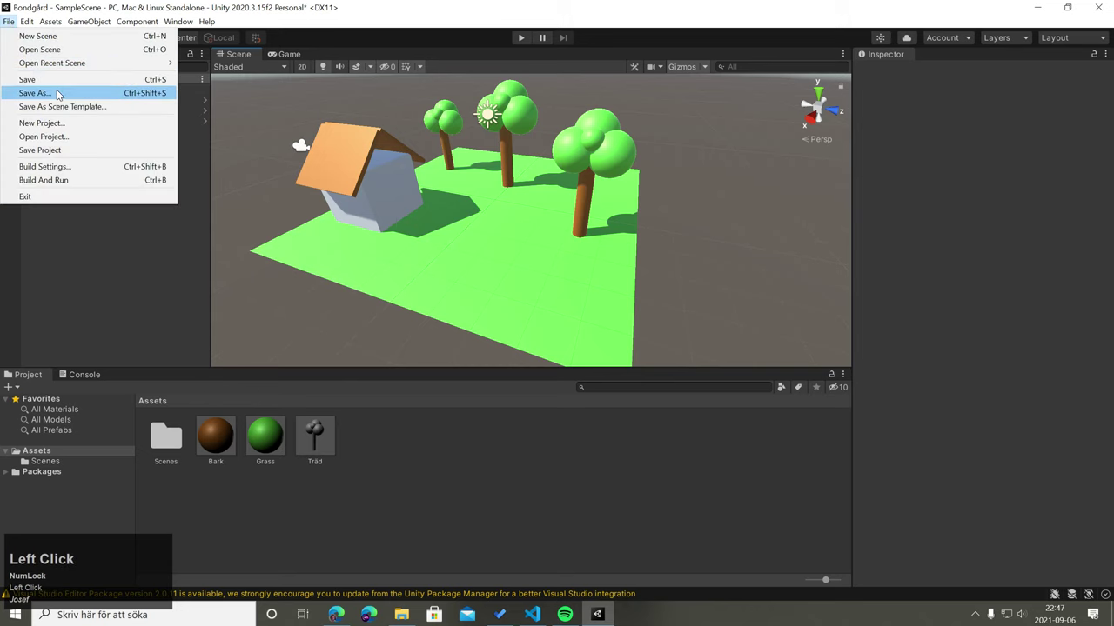
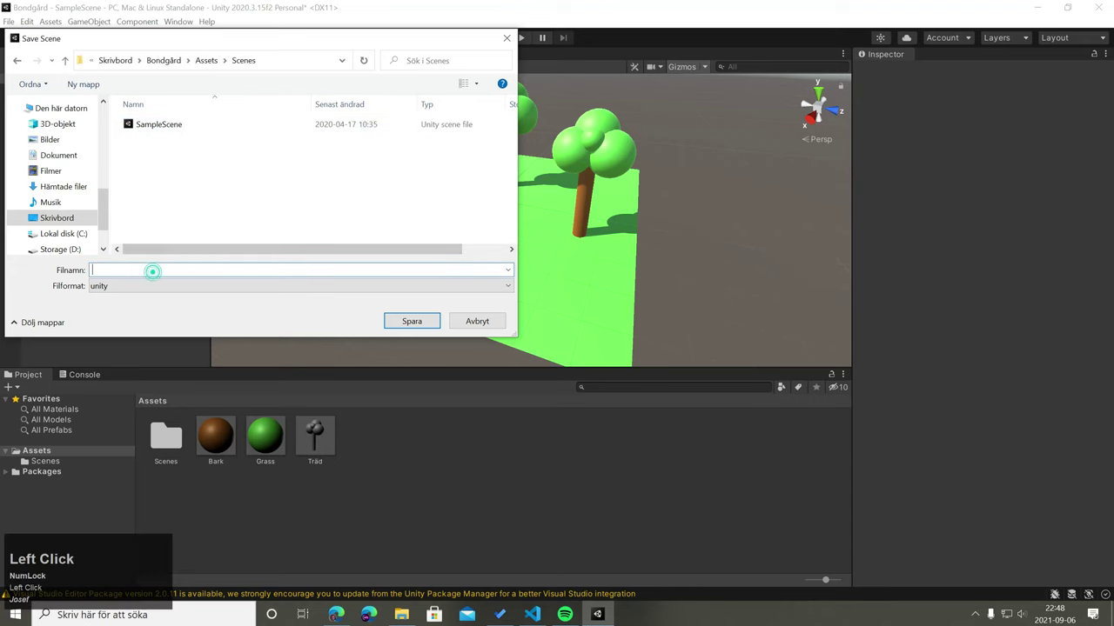
type("ondgrden")
key("Return")
left_click(181, 449)
Step: Locate the saved Bondgården scene asset in the Project window and reopen it
scroll("down", 3)
left_click_drag(693, 107, 243, 131)
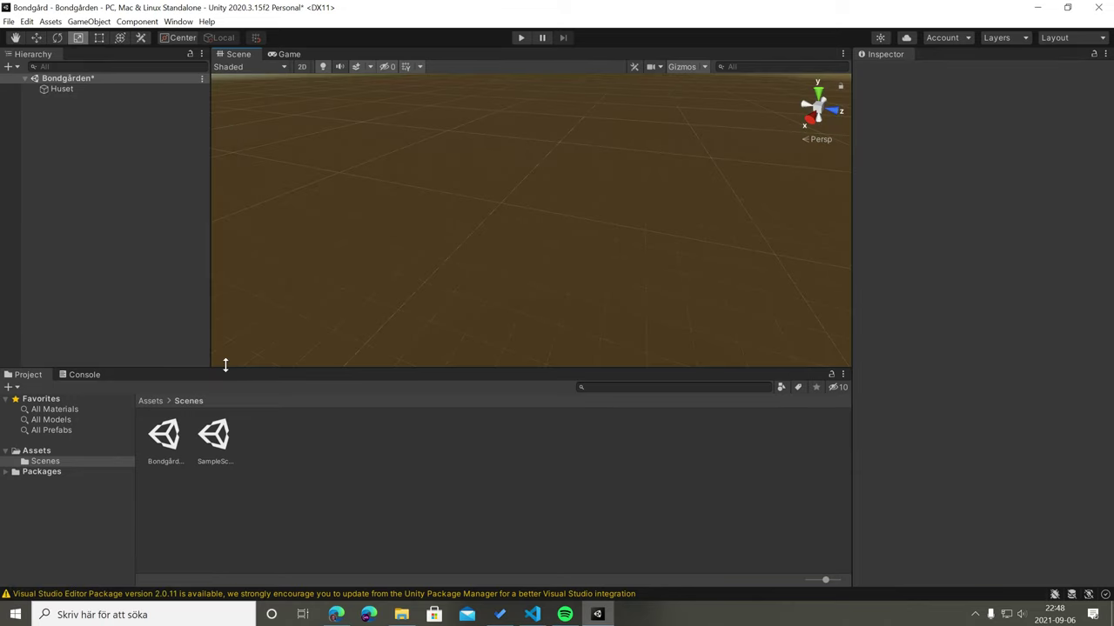
left_click(177, 442)
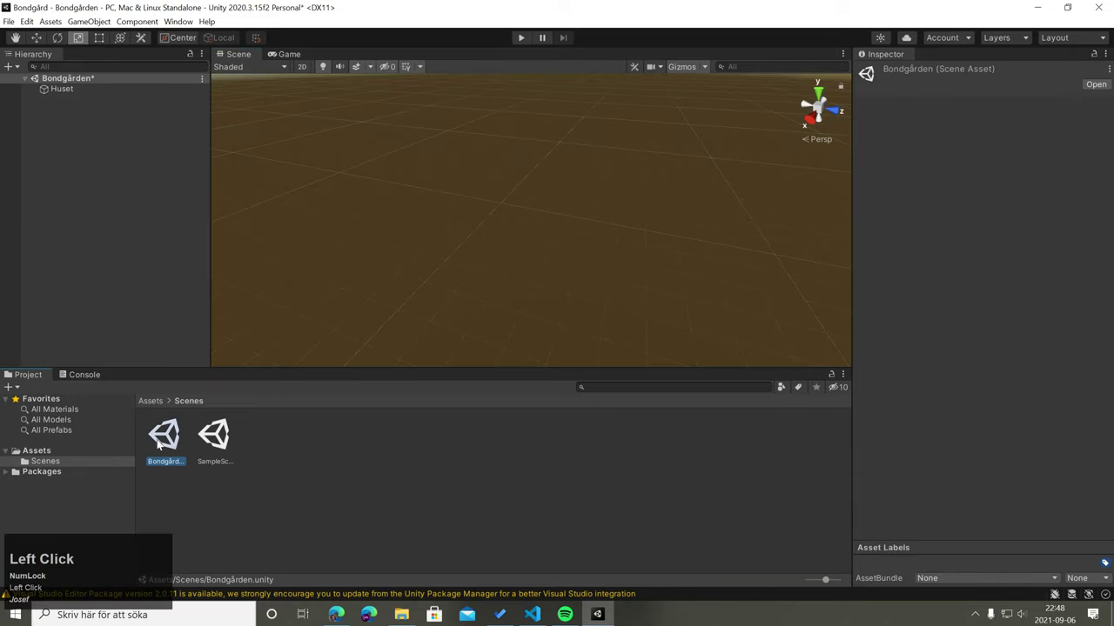
left_click(177, 441)
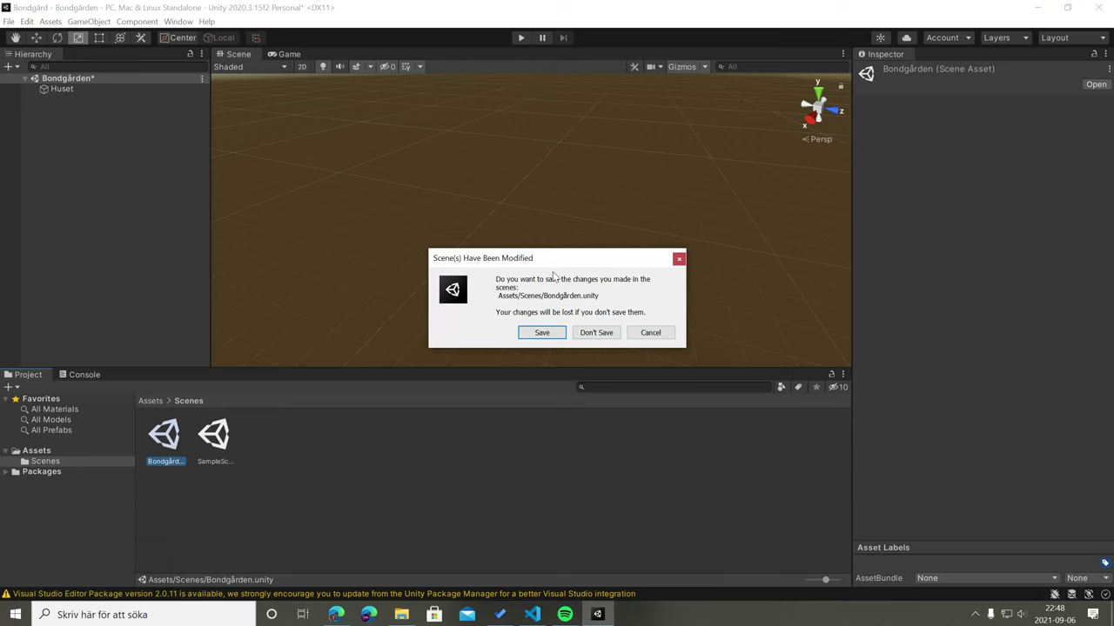
Step: Answer the unsaved-changes prompt so Bondgården reloads, then deselect the scene asset
left_click(598, 333)
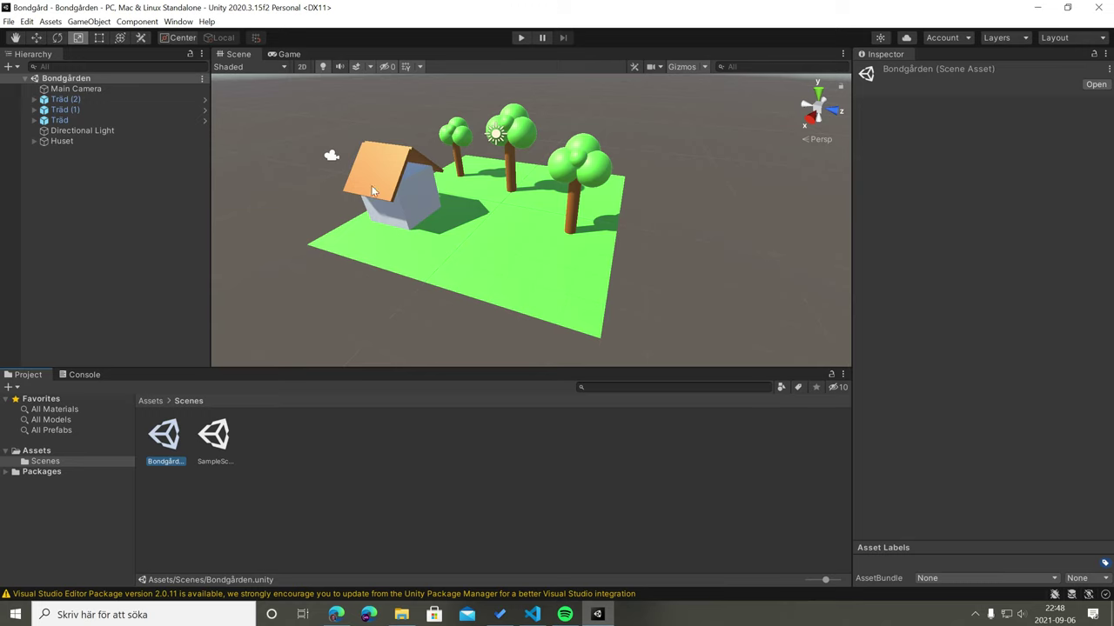
left_click(327, 273)
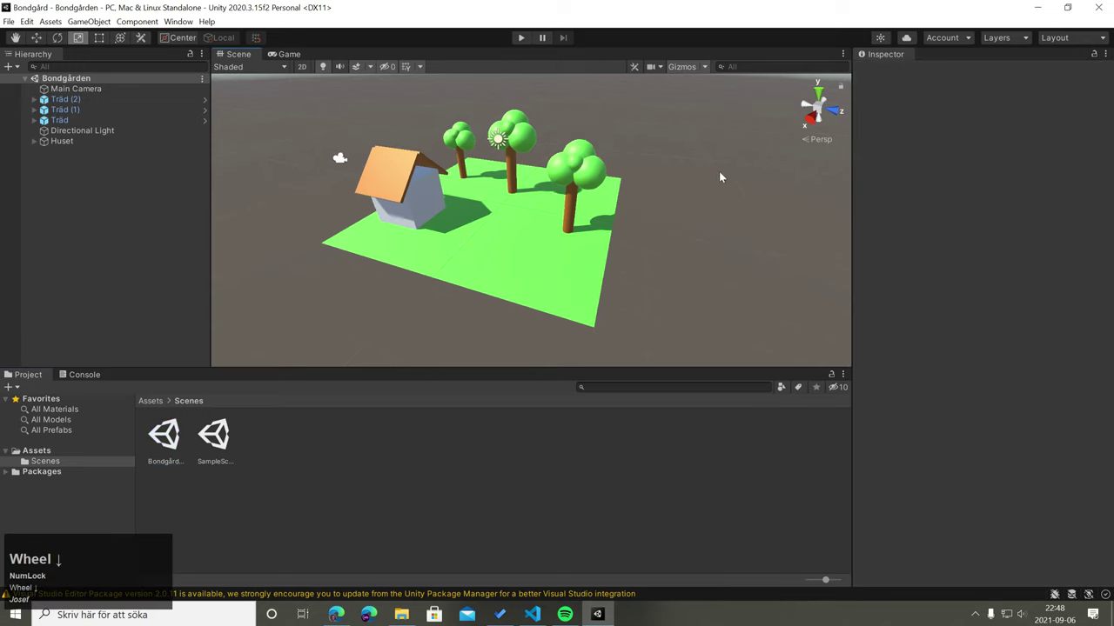
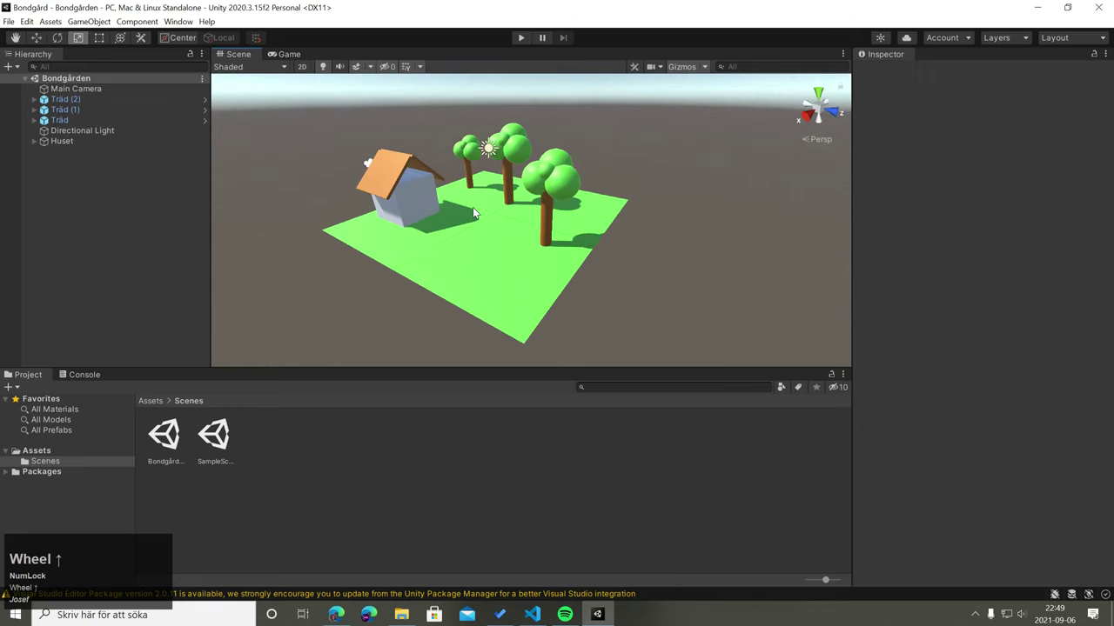
Step: Place a fourth Träd prefab tree on the green plane
left_click(411, 195)
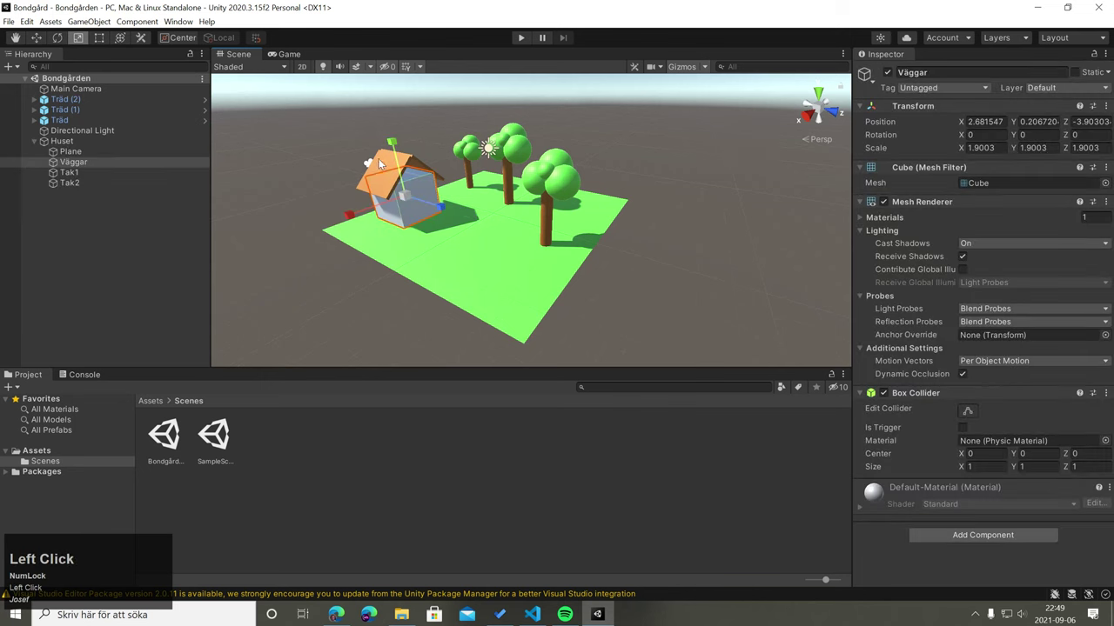
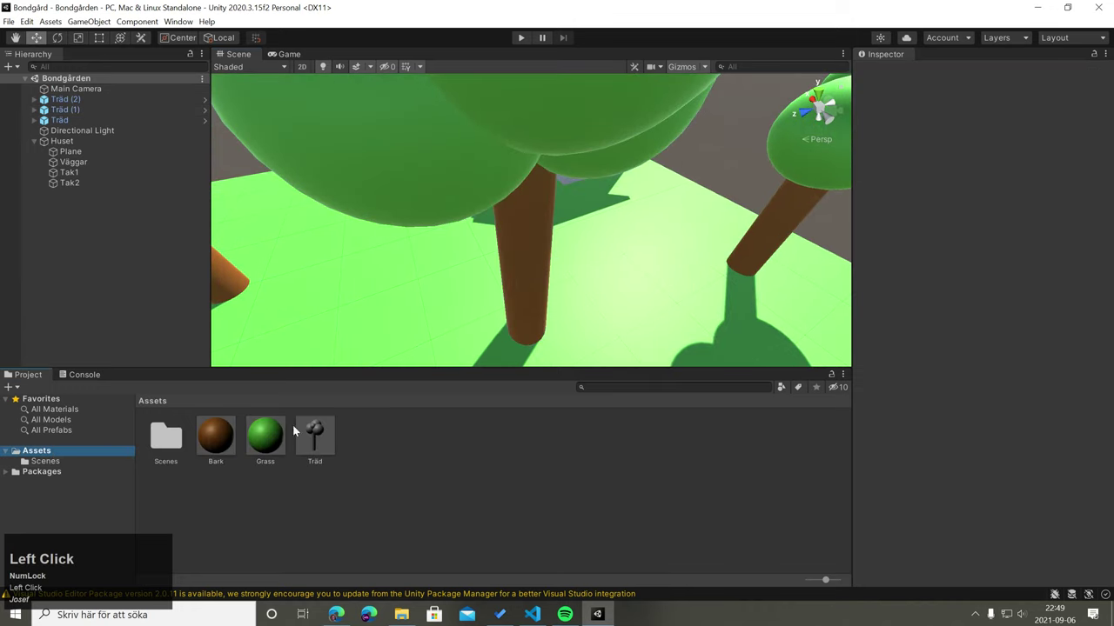
scroll("down", 3)
left_click(329, 444)
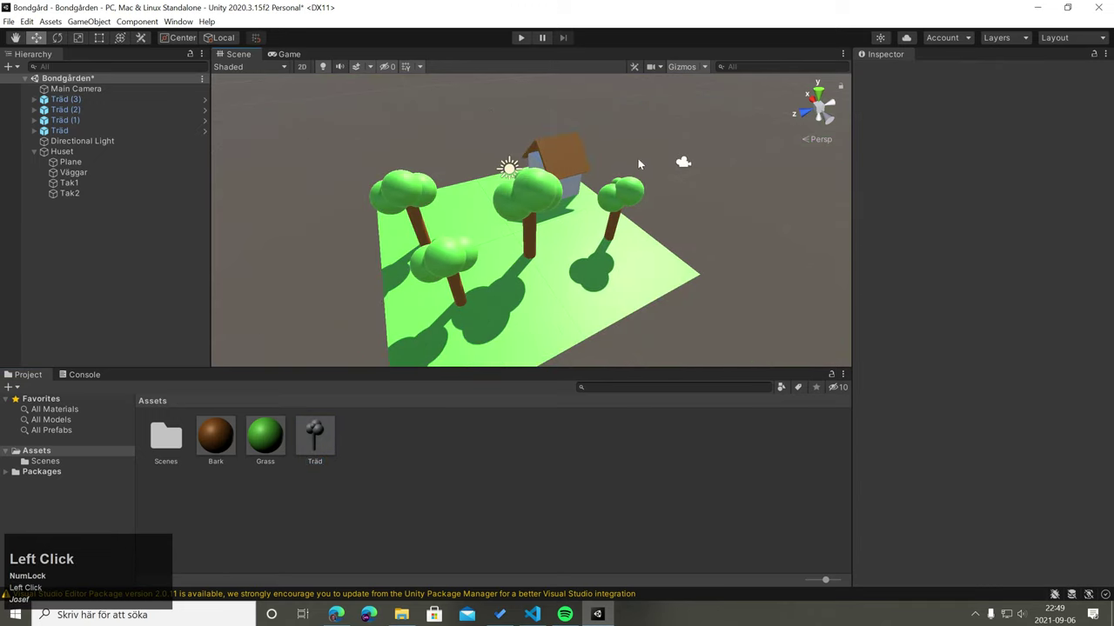